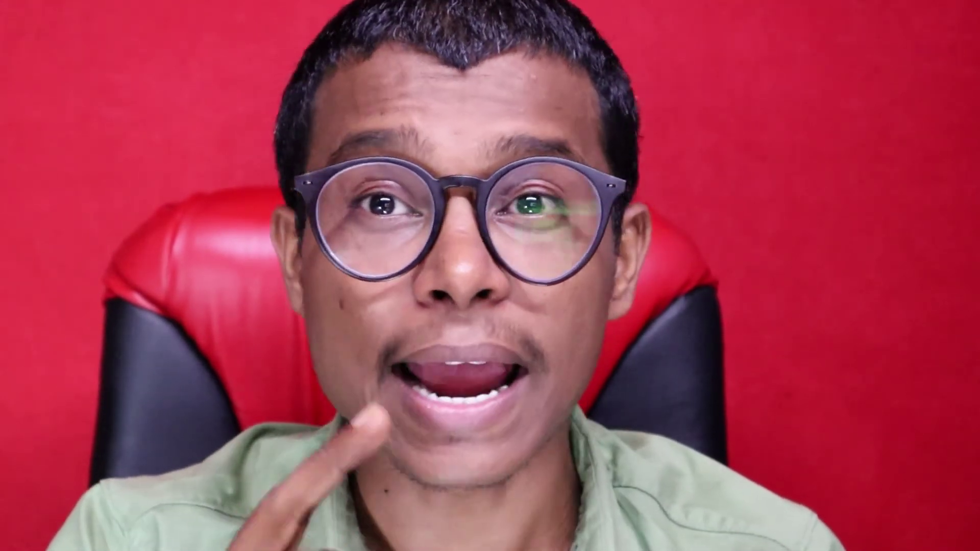
- Create a 1920×1080 HDTV composition, Comp 1, and start adding a new solid layer
{"action": "left_click", "coordinate": [41, 174]}
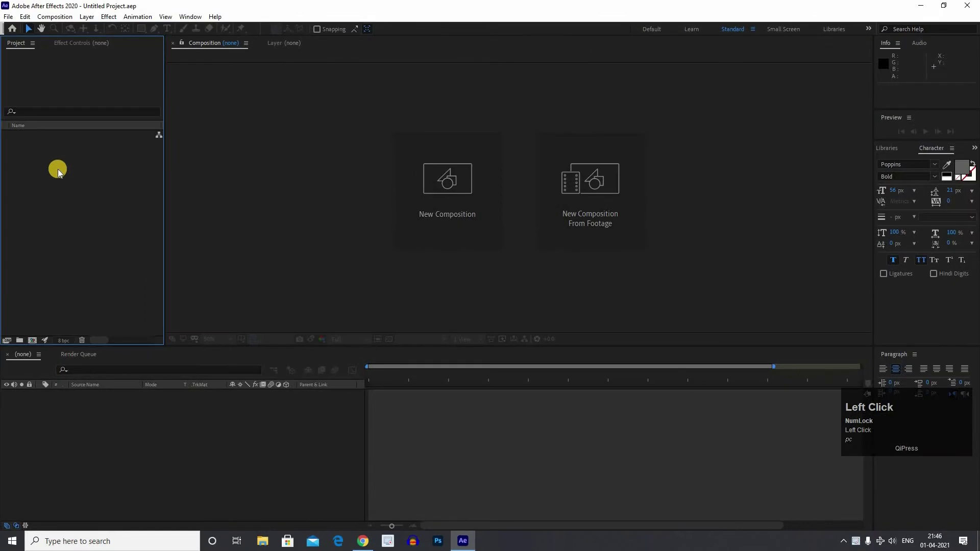
{"action": "left_click", "coordinate": [242, 262]}
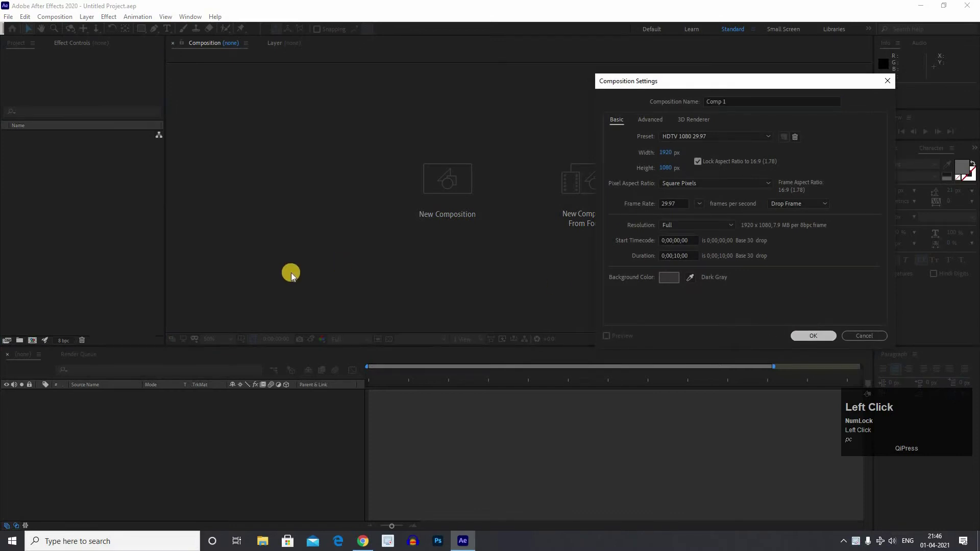
{"action": "right_click", "coordinate": [176, 338]}
- Create a 3000×3000 dark gray solid layer, Dark Gray Solid 1
{"action": "left_click", "coordinate": [298, 341]}
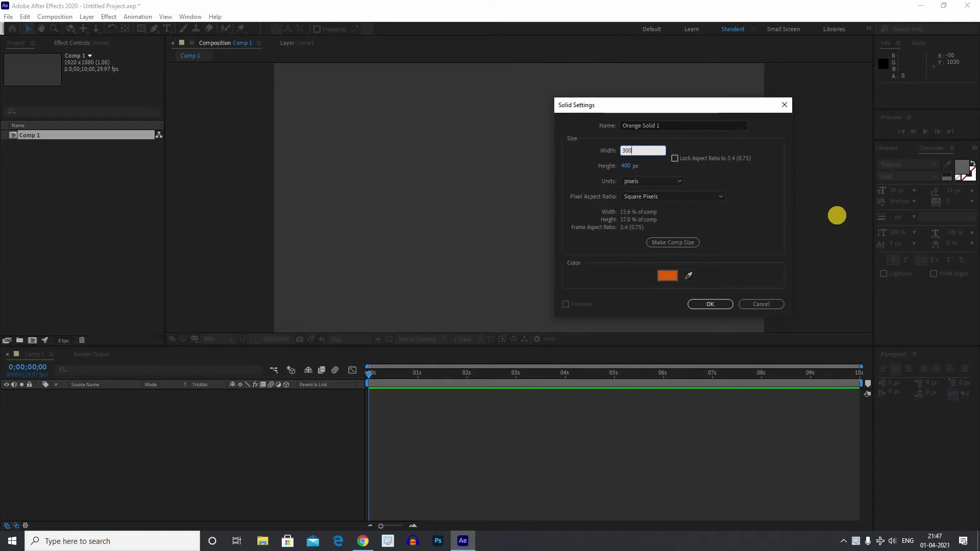
{"action": "key", "text": "Tab"}
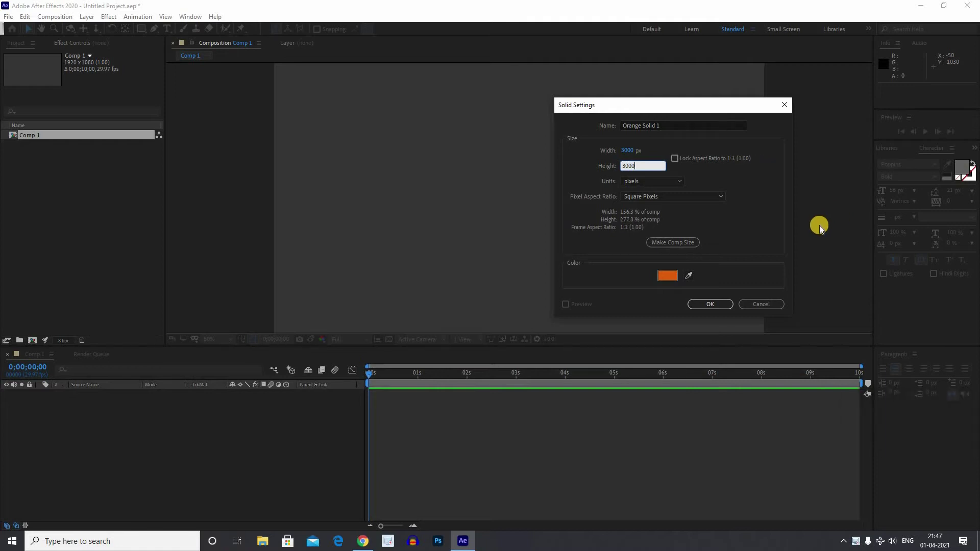
{"action": "left_click_drag", "start_coordinate": [670, 295], "coordinate": [115, 431]}
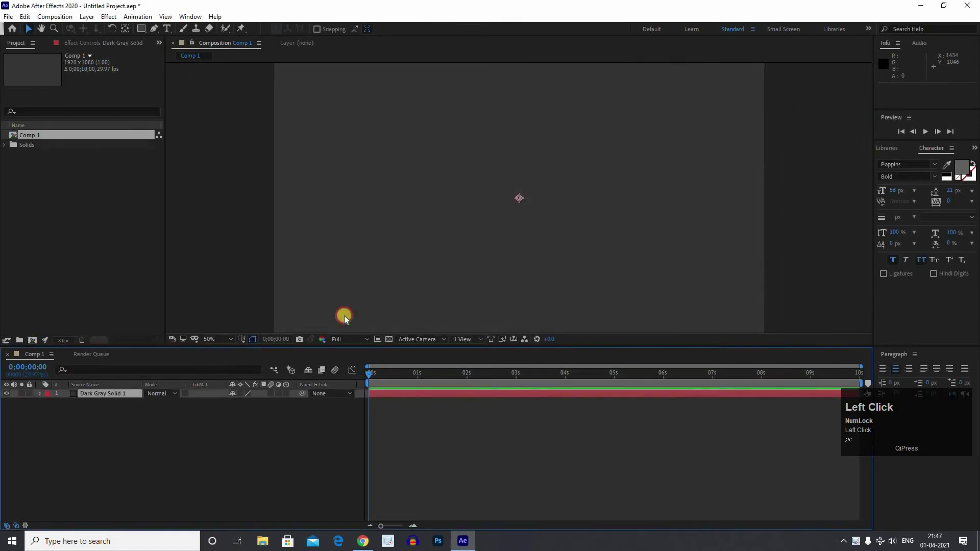
- Make Dark Gray Solid 1 a 3D layer with X Rotation 90° so it lies flat as a floor
{"action": "scroll", "scroll_direction": "down", "scroll_amount": 3}
{"action": "left_click", "coordinate": [100, 404]}
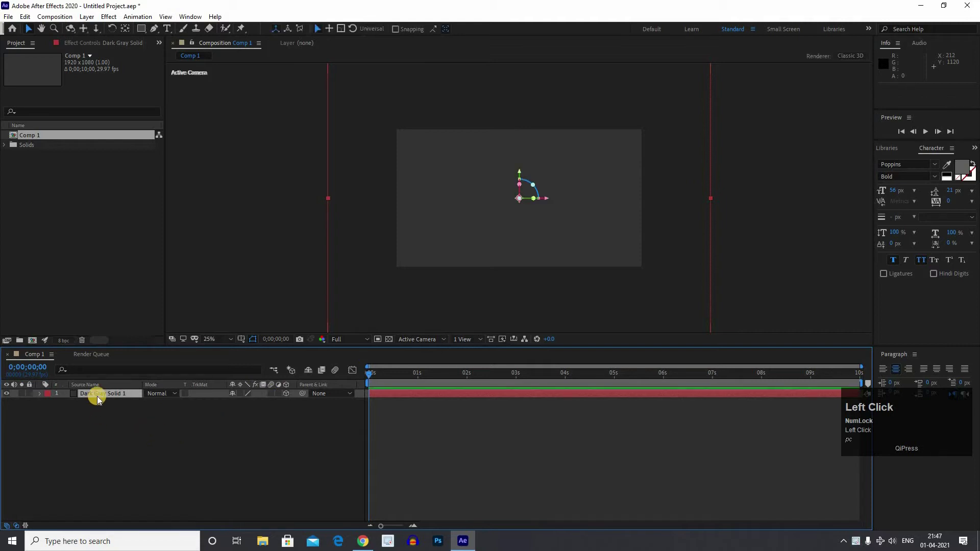
{"action": "key", "text": "r"}
{"action": "left_click", "coordinate": [526, 428]}
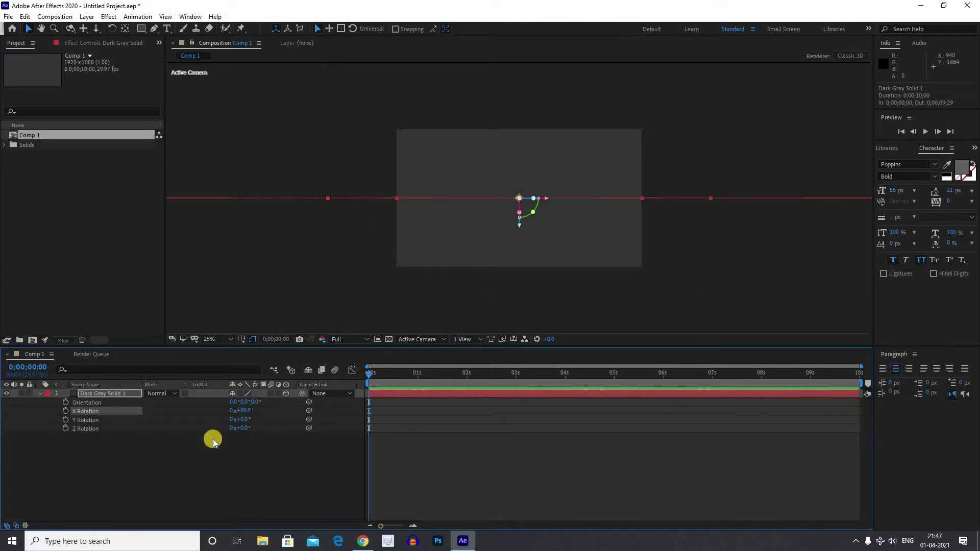
{"action": "left_click", "coordinate": [170, 470]}
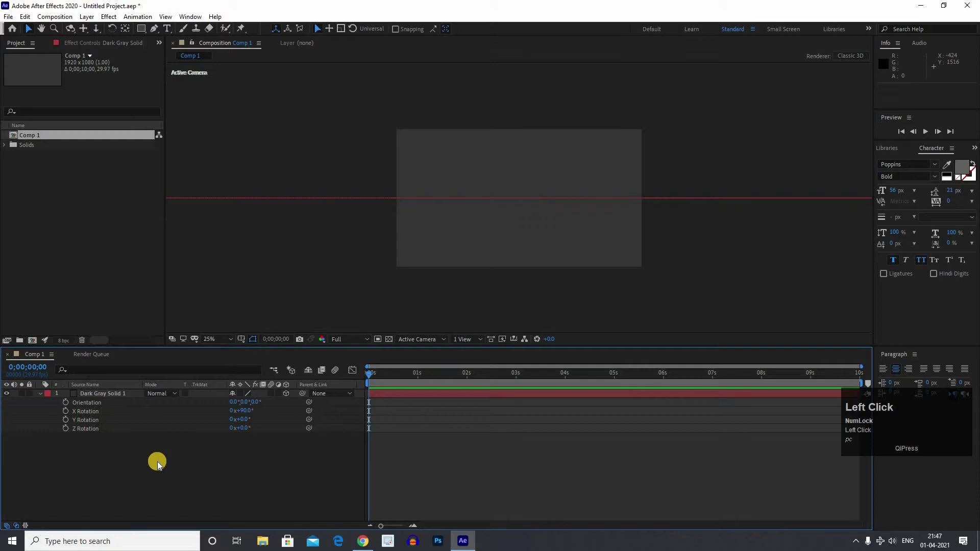
- Add a bold '3D' text layer, enlarge it to about 490%, and make it a 3D layer
{"action": "right_click", "coordinate": [188, 376]}
{"action": "left_click", "coordinate": [350, 382]}
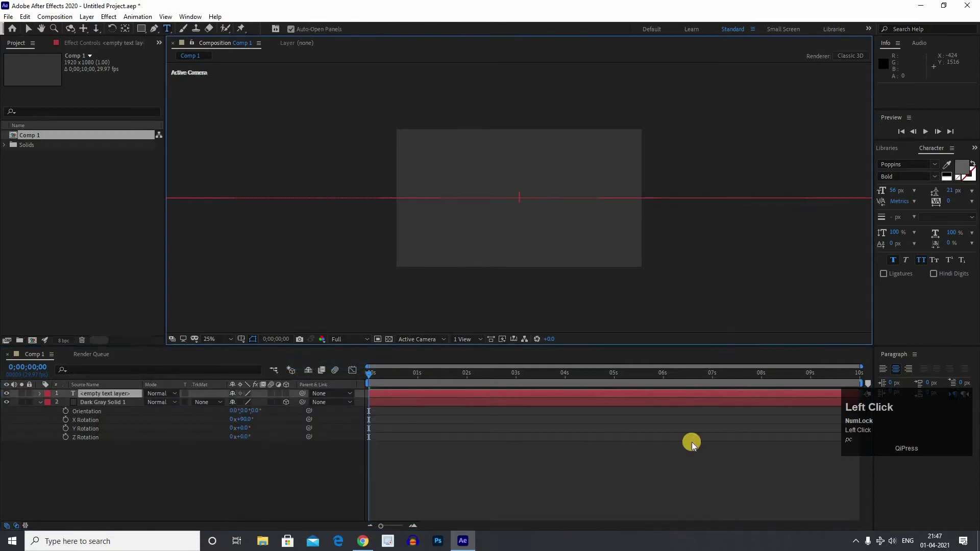
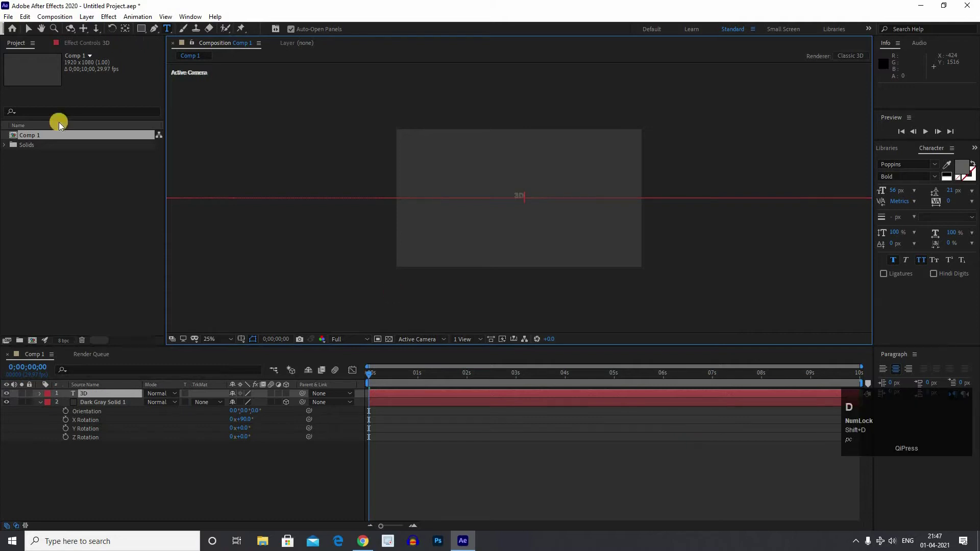
{"action": "left_click", "coordinate": [308, 174]}
{"action": "scroll", "scroll_direction": "up", "scroll_amount": 3}
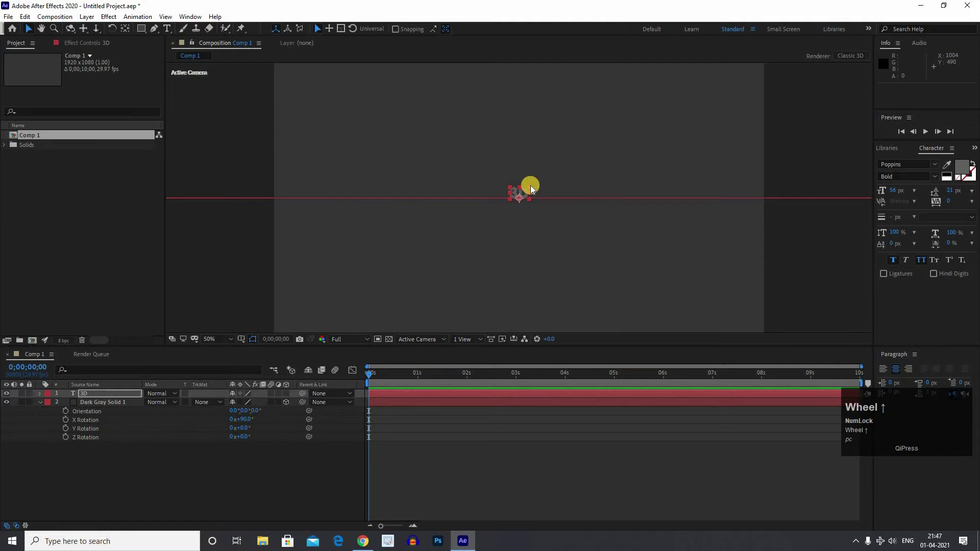
{"action": "left_click", "coordinate": [541, 175]}
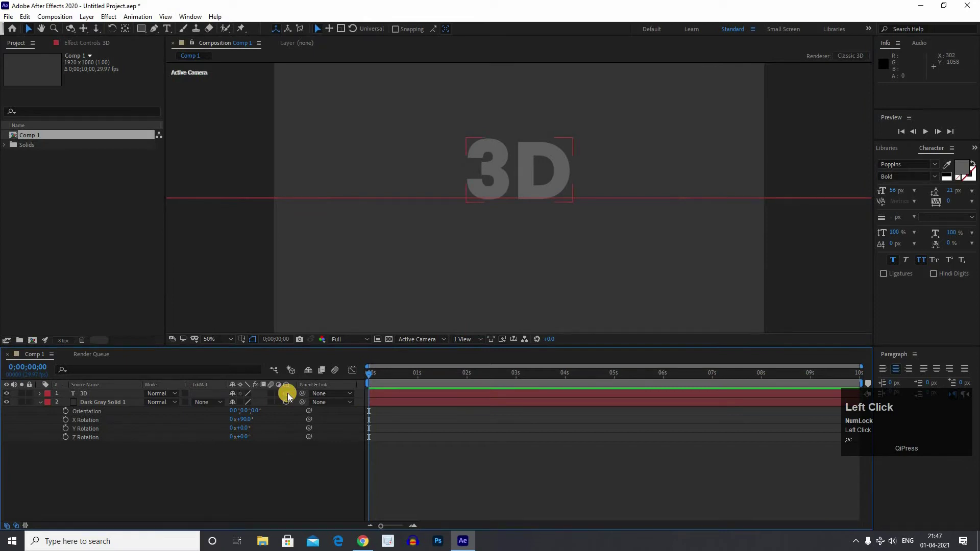
{"action": "scroll", "scroll_direction": "down", "scroll_amount": 3}
{"action": "middle_click", "coordinate": [515, 294]}
- Split the viewer into 2 Views with the left view set to Front
{"action": "left_click", "coordinate": [468, 339]}
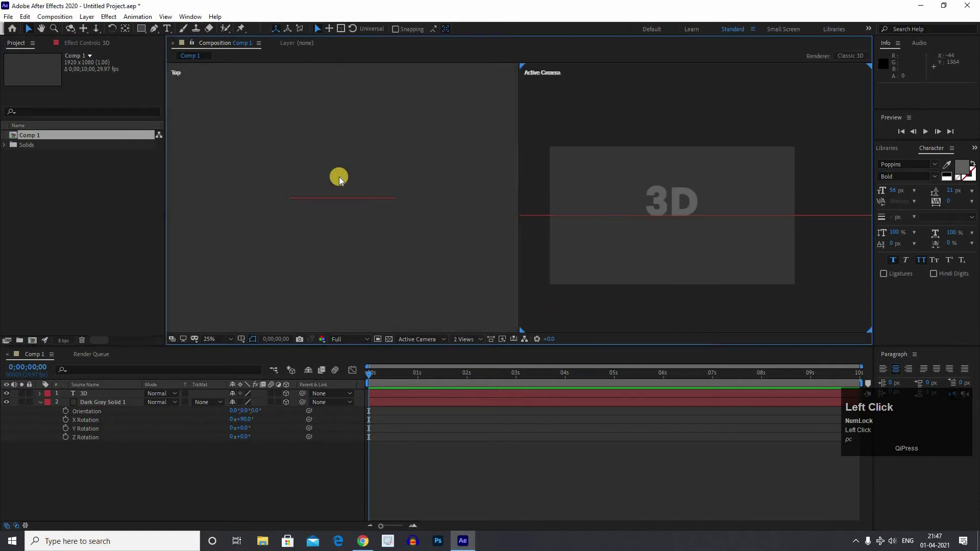
{"action": "scroll", "scroll_direction": "down", "scroll_amount": 3}
{"action": "left_click", "coordinate": [324, 243]}
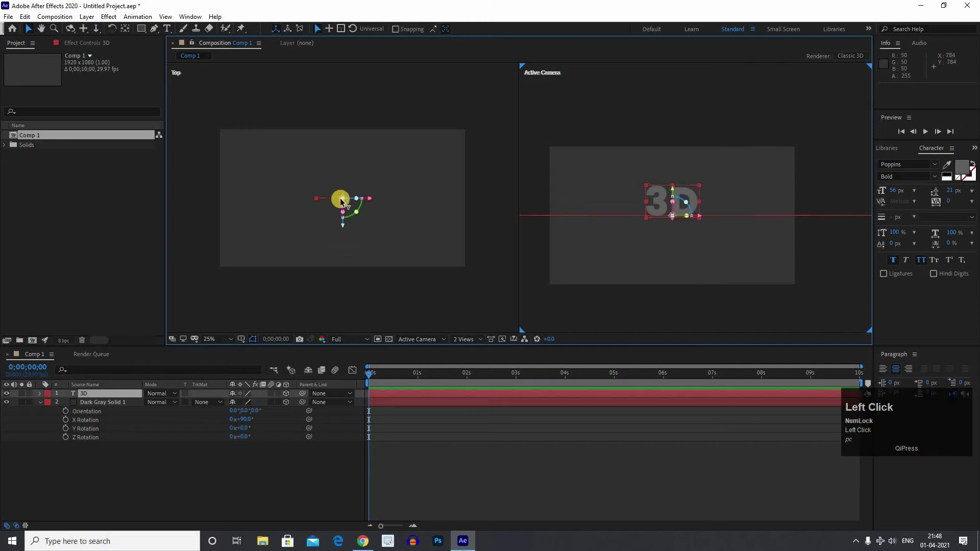
{"action": "scroll", "scroll_direction": "up", "scroll_amount": 3}
{"action": "scroll", "scroll_direction": "down", "scroll_amount": 3}
{"action": "left_click", "coordinate": [454, 263]}
- Select the floor solid and move it down to sit just beneath the 3D text
{"action": "scroll", "scroll_direction": "down", "scroll_amount": 3}
{"action": "left_click", "coordinate": [402, 256]}
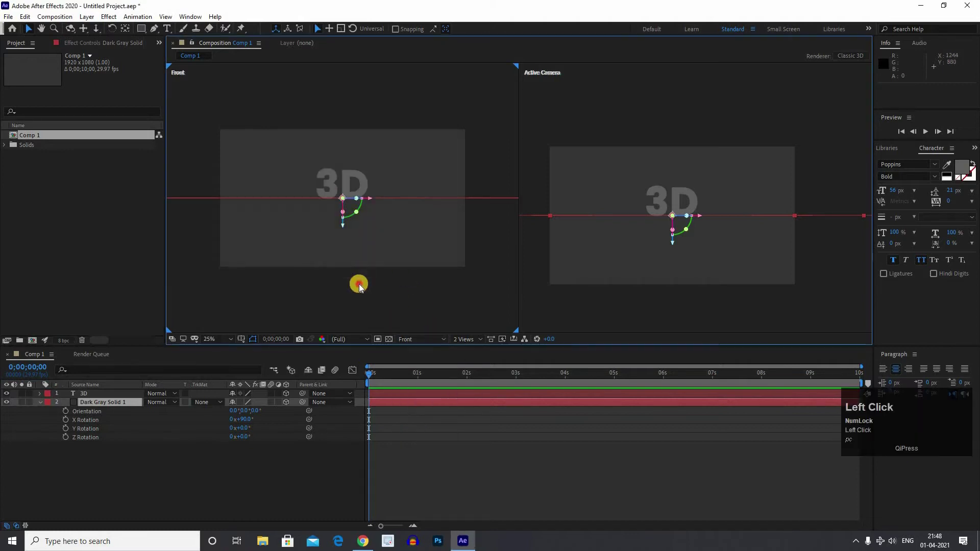
{"action": "scroll", "scroll_direction": "up", "scroll_amount": 3}
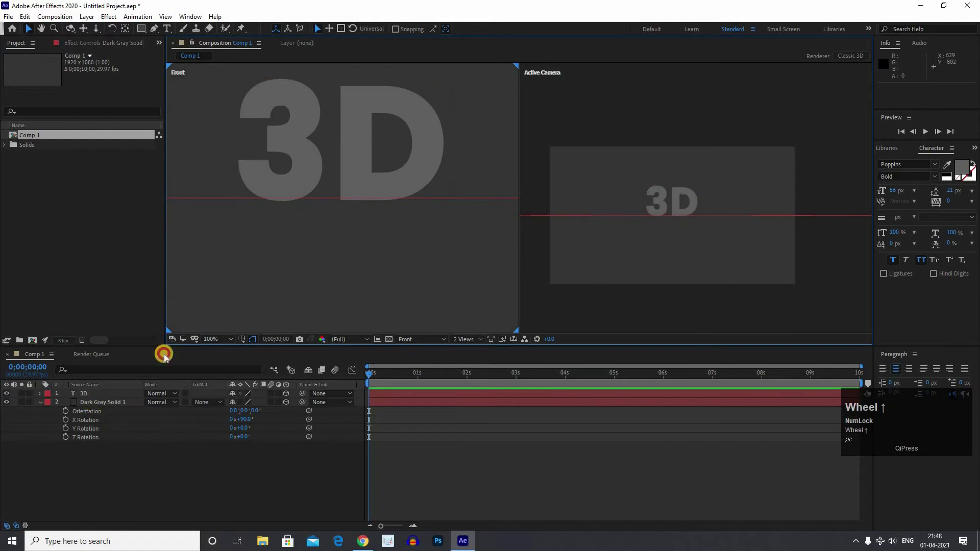
{"action": "left_click", "coordinate": [307, 240]}
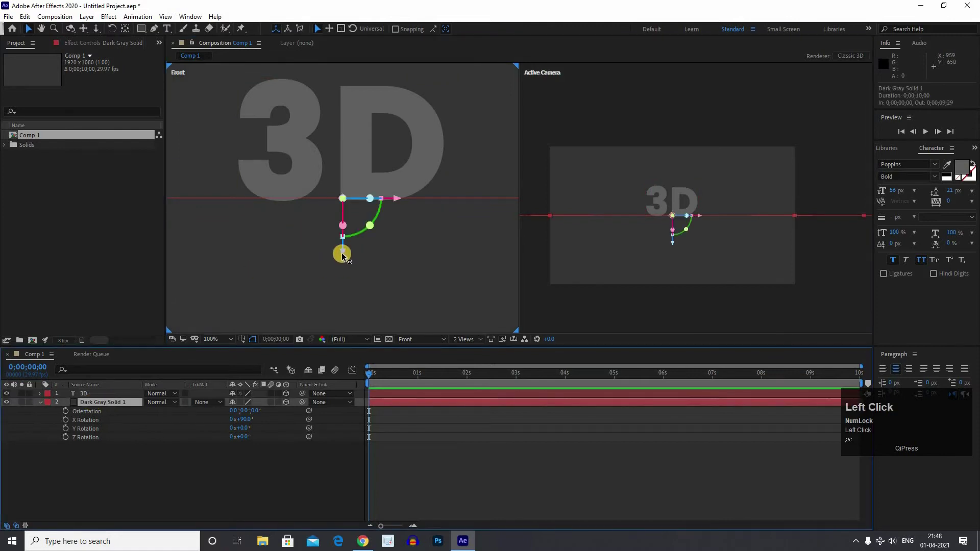
{"action": "left_click", "coordinate": [341, 263]}
{"action": "scroll", "scroll_direction": "down", "scroll_amount": 3}
{"action": "left_click", "coordinate": [682, 214]}
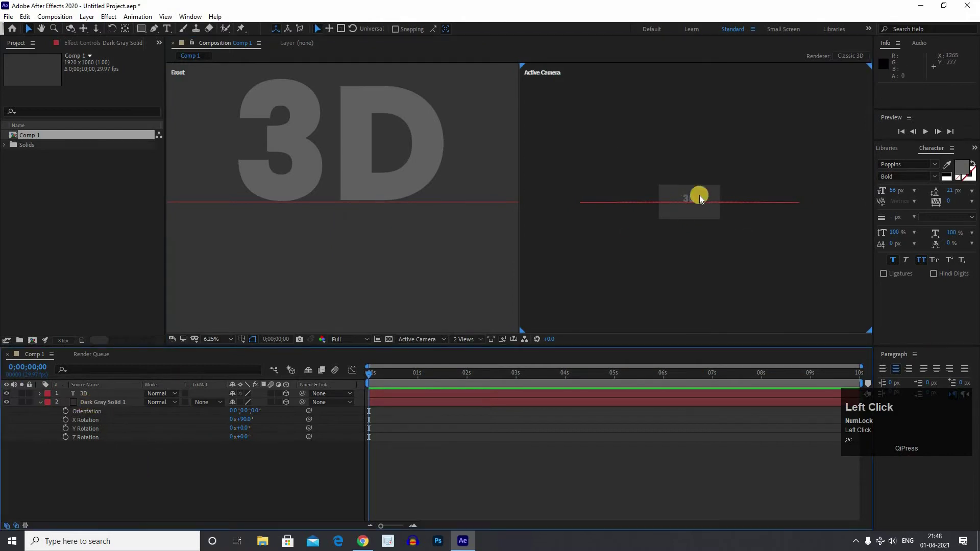
{"action": "scroll", "scroll_direction": "up", "scroll_amount": 3}
- Set the right view to Custom View 1 and move the floor down beneath the text in Front view
{"action": "left_click", "coordinate": [470, 352]}
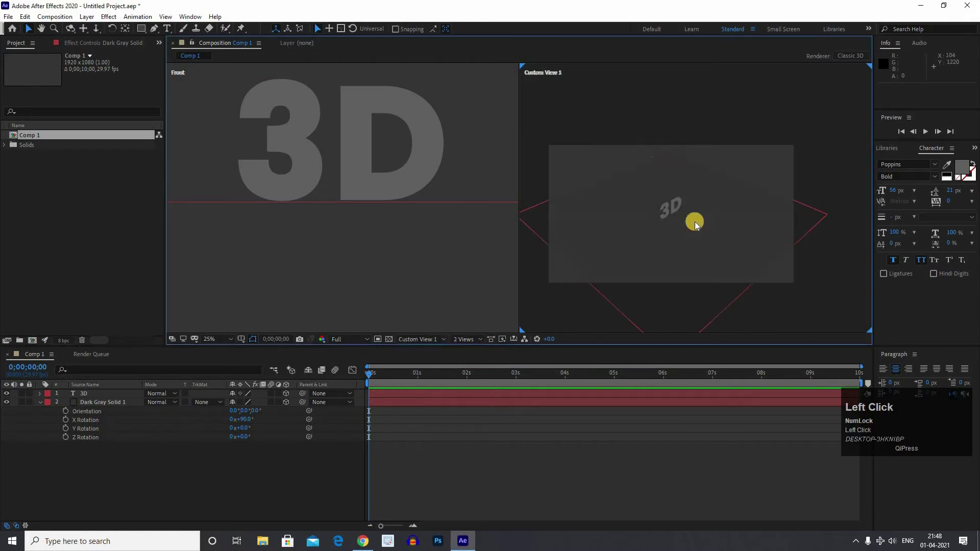
{"action": "scroll", "scroll_direction": "up", "scroll_amount": 3}
{"action": "left_click_drag", "start_coordinate": [734, 230], "coordinate": [347, 277]}
{"action": "scroll", "scroll_direction": "down", "scroll_amount": 3}
{"action": "middle_click", "coordinate": [329, 289]}
{"action": "left_click_drag", "start_coordinate": [343, 243], "coordinate": [700, 261]}
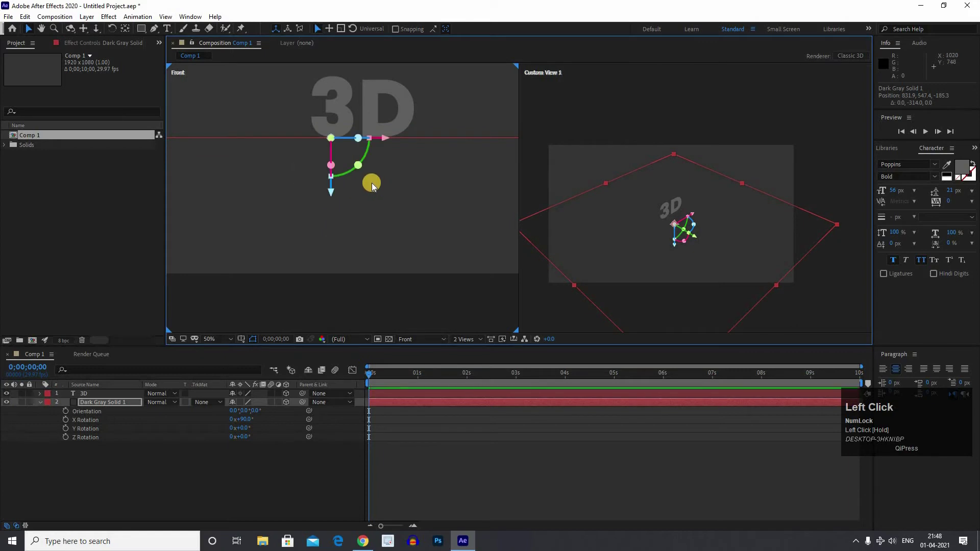
- Orbit the custom view to an angled look at the text standing on the floor
{"action": "scroll", "scroll_direction": "down", "scroll_amount": 3}
{"action": "left_click", "coordinate": [738, 244]}
{"action": "middle_click", "coordinate": [751, 213]}
{"action": "left_click", "coordinate": [694, 225]}
{"action": "scroll", "scroll_direction": "up", "scroll_amount": 3}
{"action": "left_click_drag", "start_coordinate": [697, 194], "coordinate": [542, 276]}
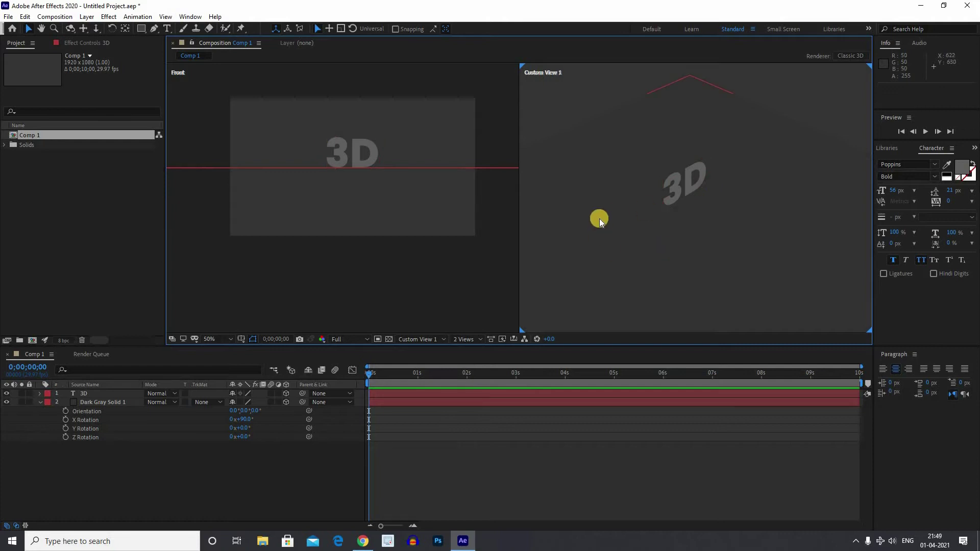
{"action": "left_click", "coordinate": [542, 276]}
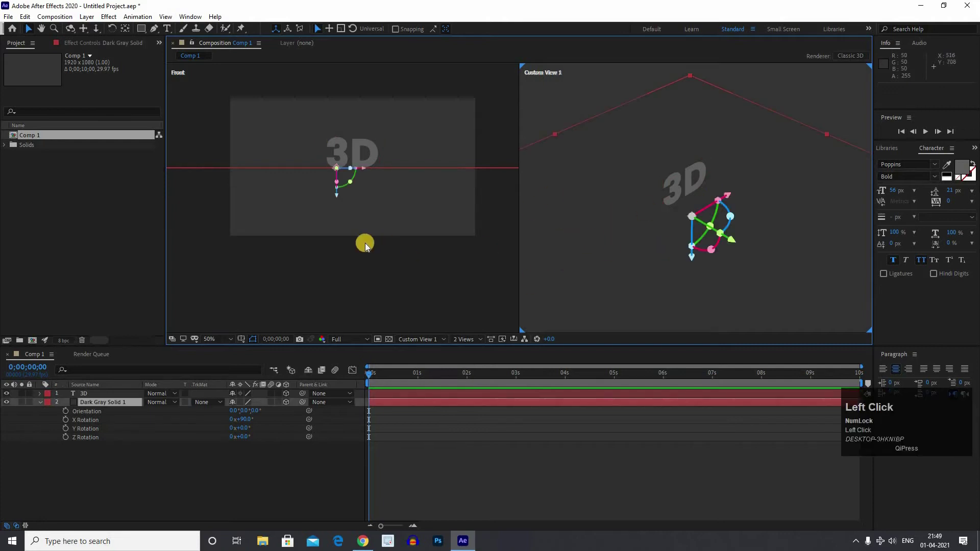
{"action": "scroll", "scroll_direction": "down", "scroll_amount": 3}
{"action": "left_click", "coordinate": [334, 195]}
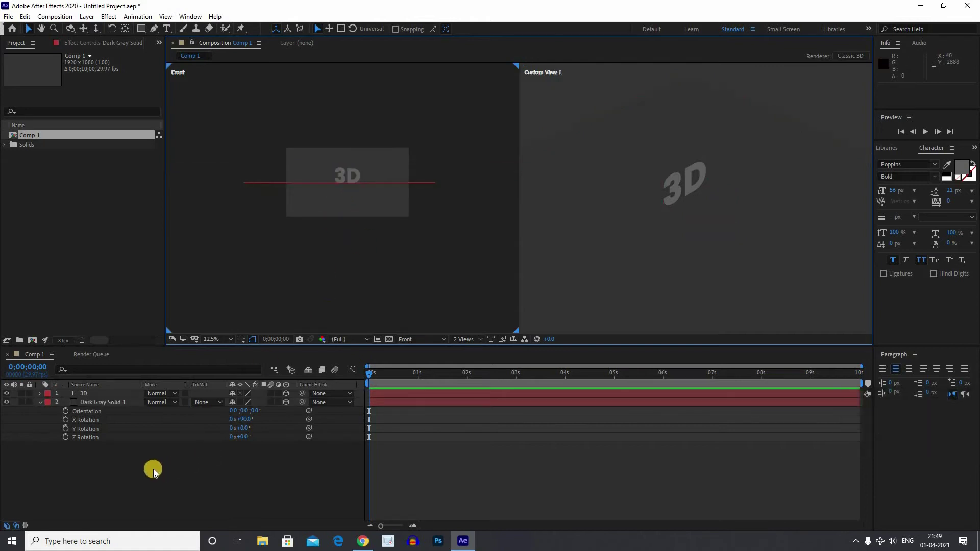
- Add a new Point light, Point Light 1, with Casts Shadows on and Smooth falloff
{"action": "right_click", "coordinate": [156, 470]}
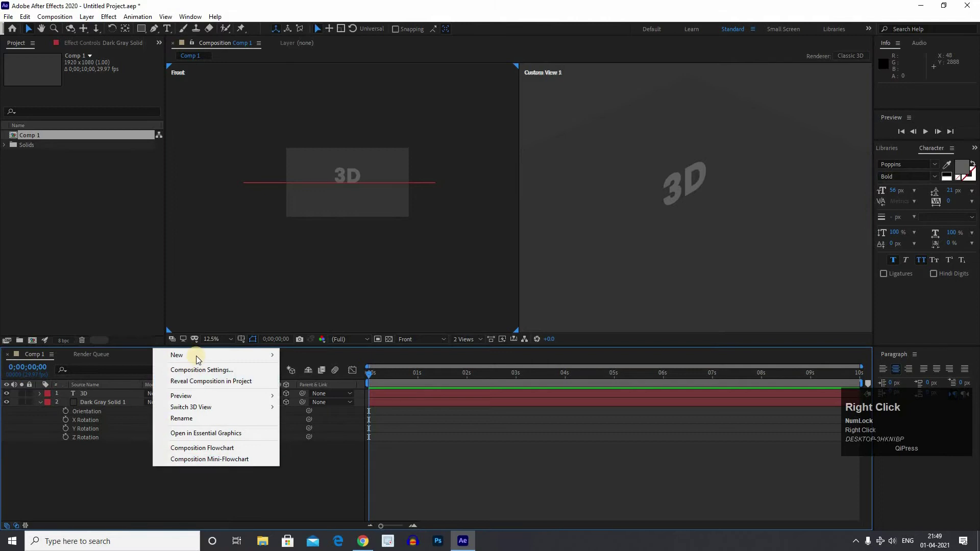
{"action": "left_click", "coordinate": [335, 371]}
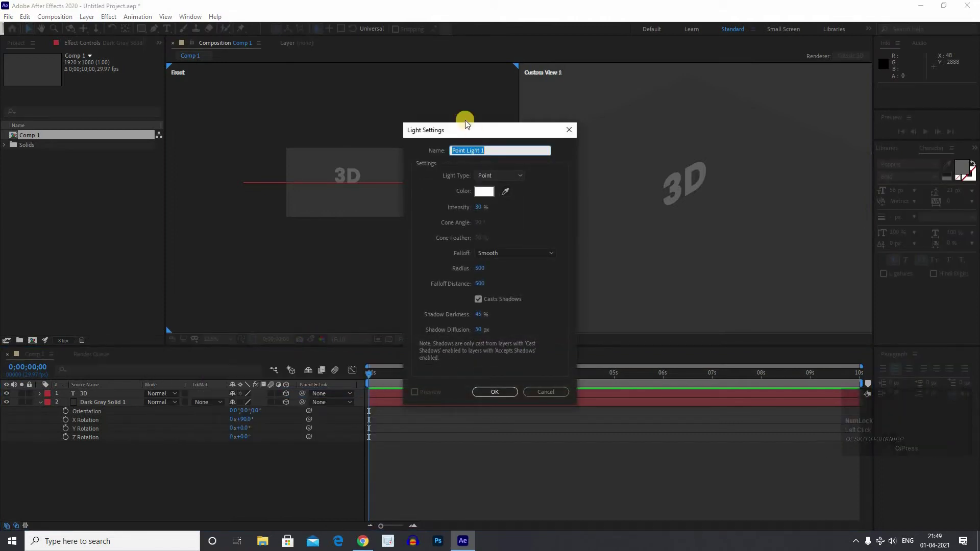
{"action": "left_click", "coordinate": [376, 119]}
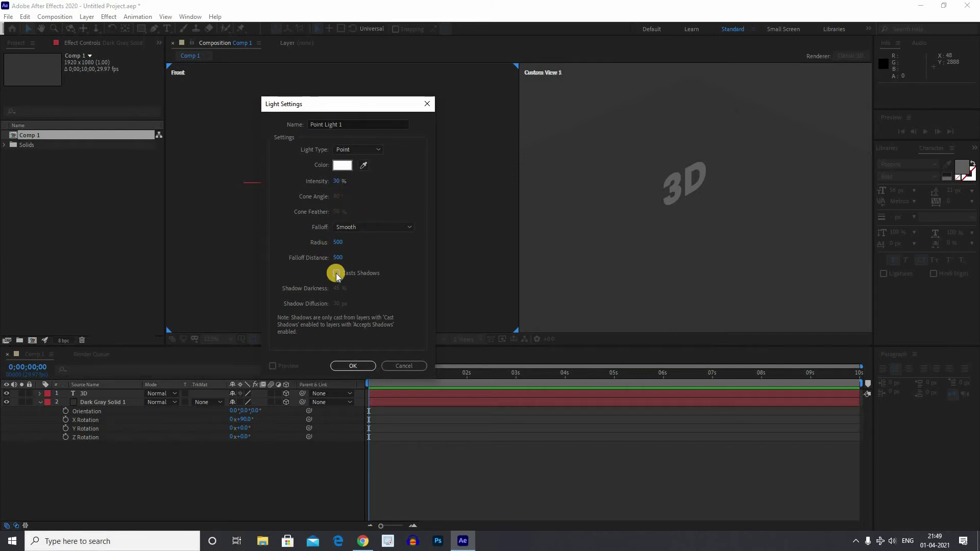
{"action": "left_click", "coordinate": [336, 292]}
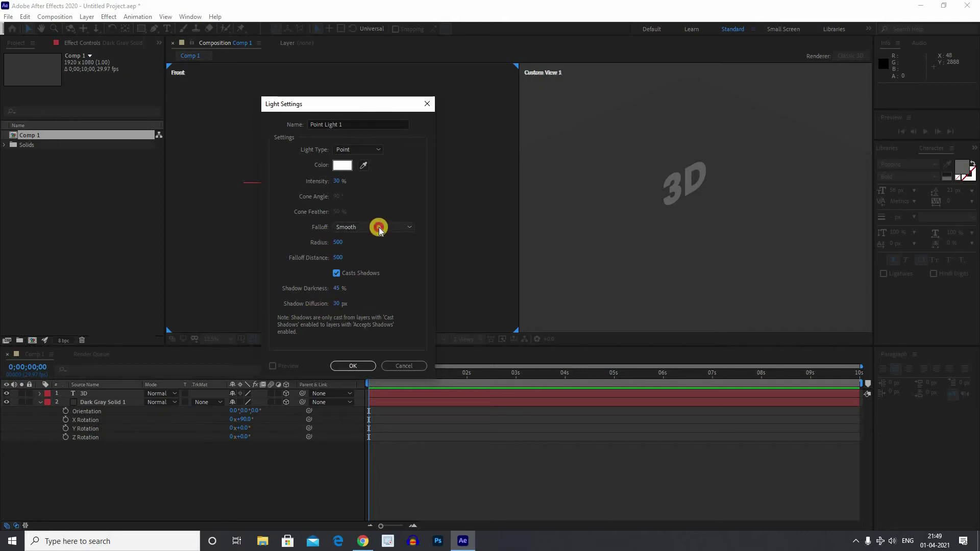
{"action": "left_click", "coordinate": [381, 231]}
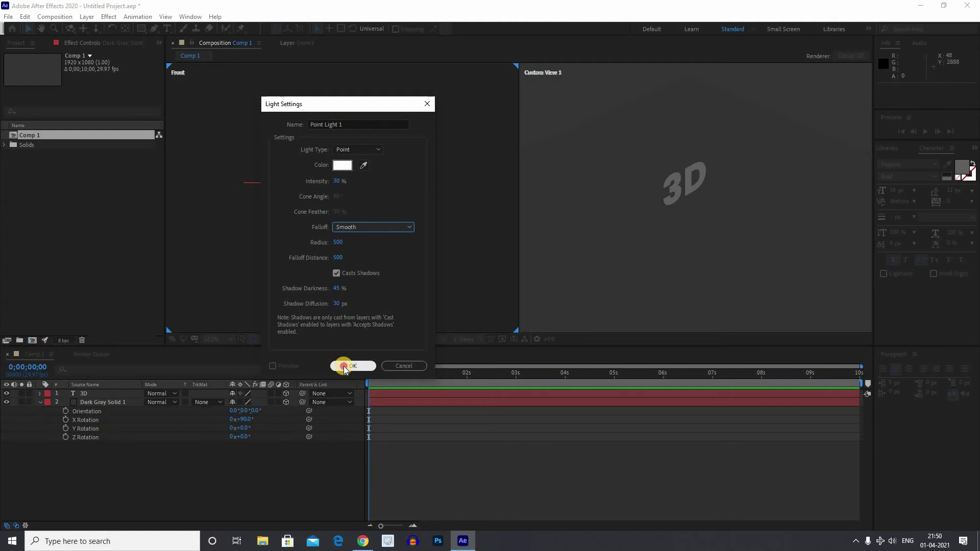
- Create Point Light 1, then set Intensity 263%, Radius 577, Shadow Darkness 113% and Diffusion 134 px
{"action": "left_click", "coordinate": [346, 370]}
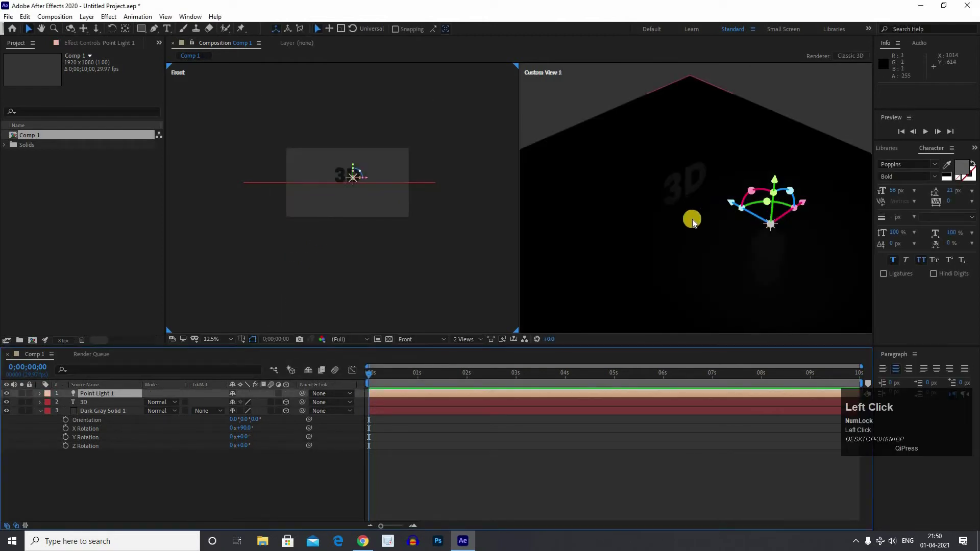
{"action": "scroll", "scroll_direction": "down", "scroll_amount": 3}
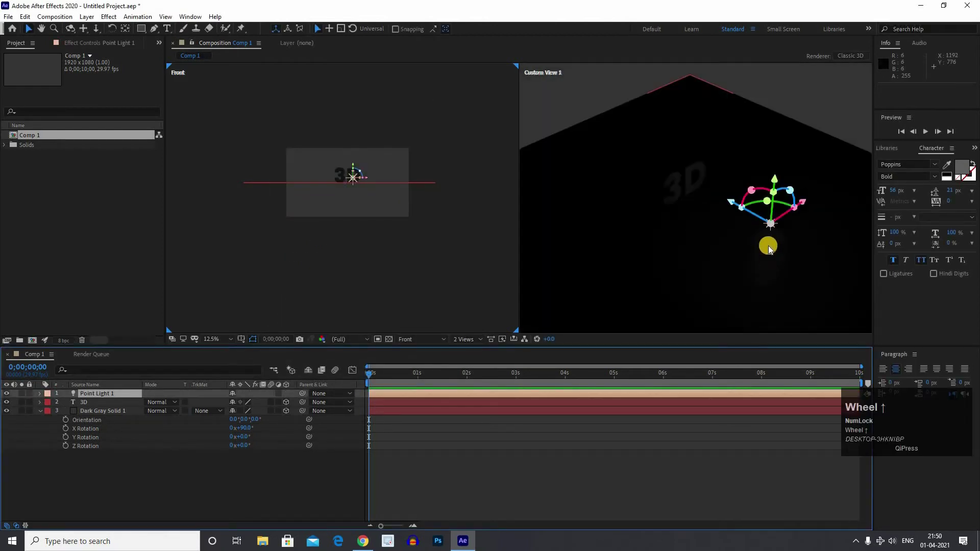
{"action": "left_click", "coordinate": [766, 252]}
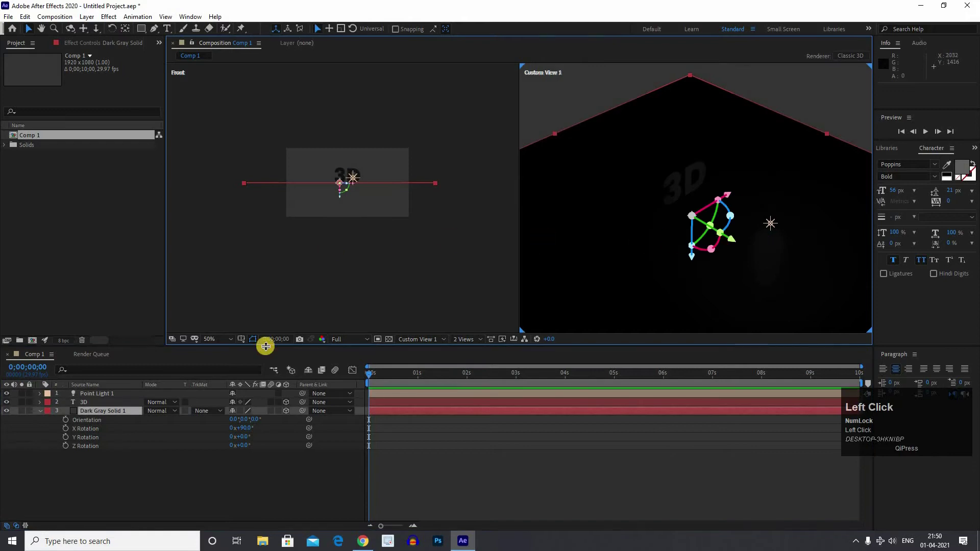
{"action": "left_click", "coordinate": [102, 397]}
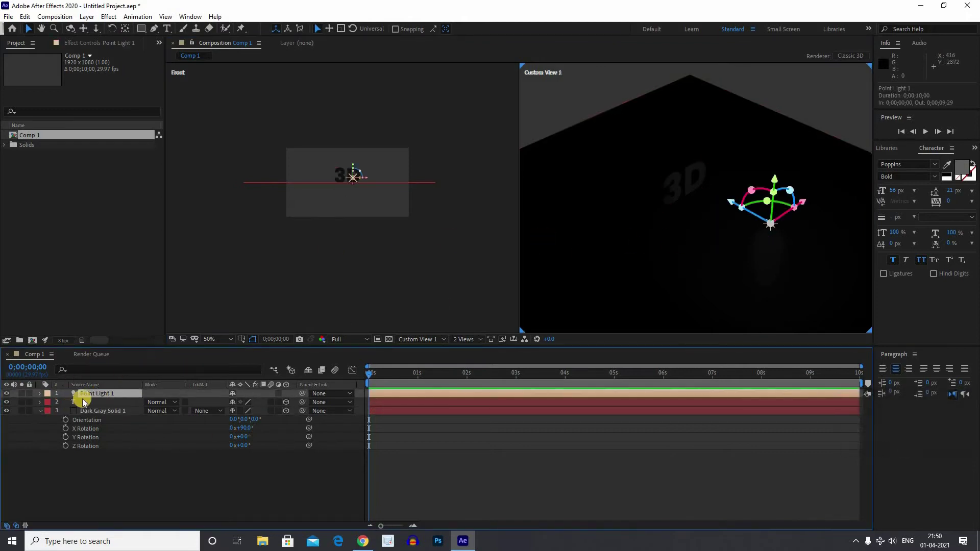
{"action": "left_click", "coordinate": [95, 389]}
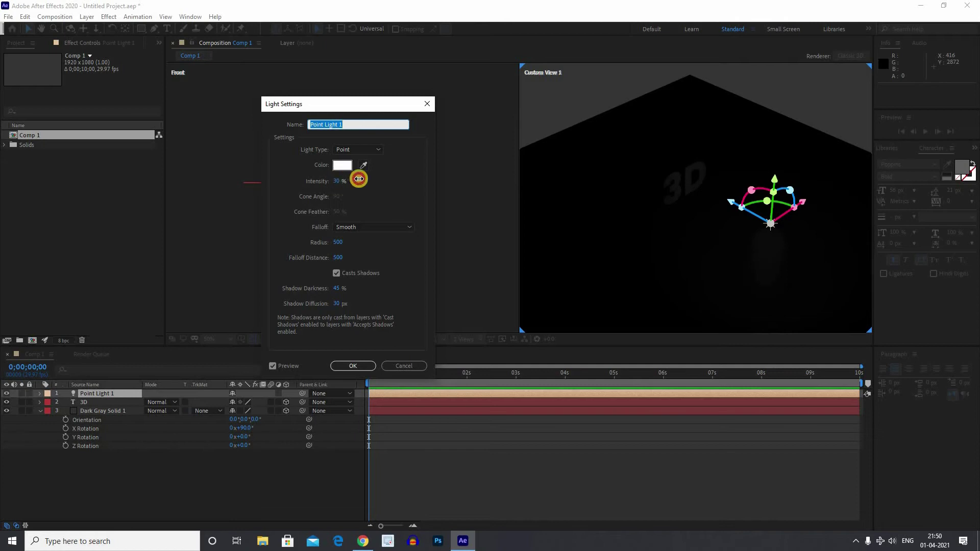
{"action": "left_click", "coordinate": [383, 186]}
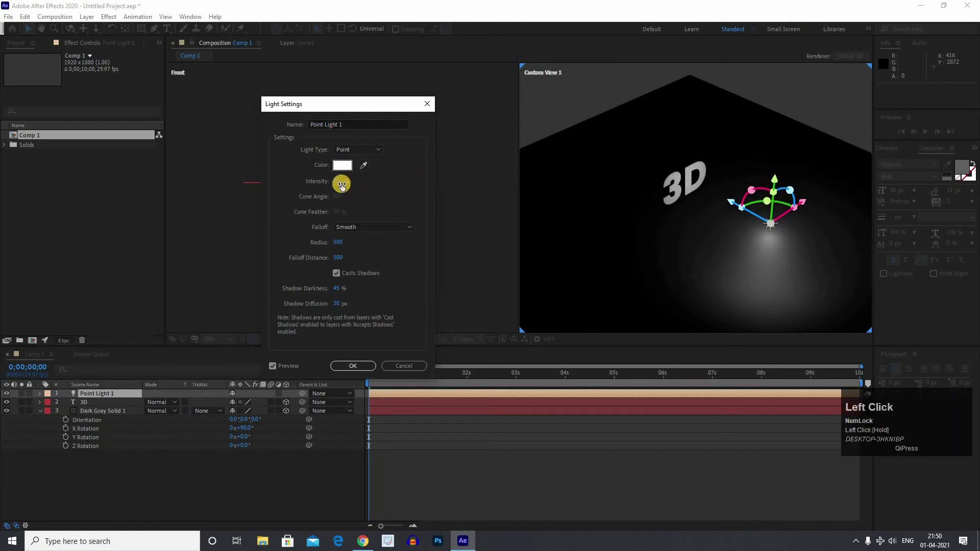
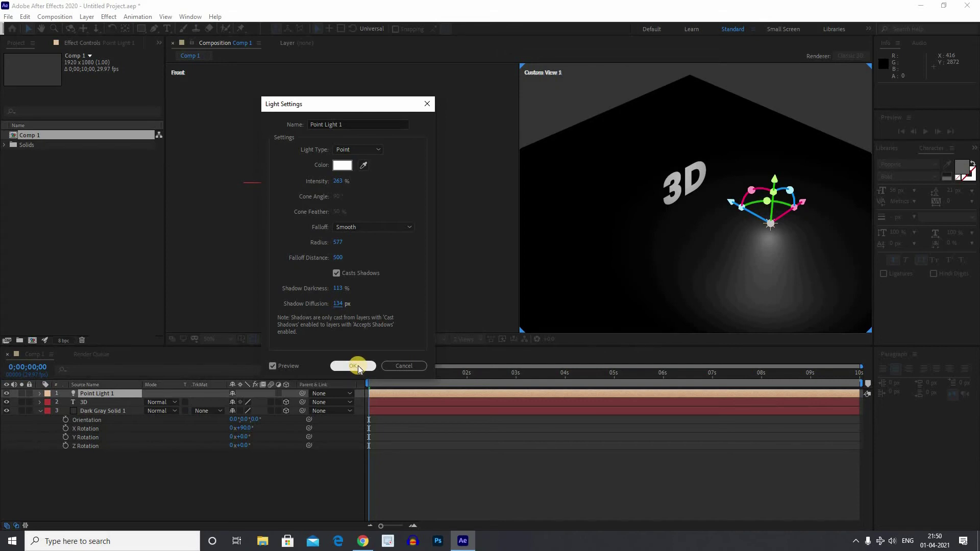
{"action": "left_click", "coordinate": [647, 266]}
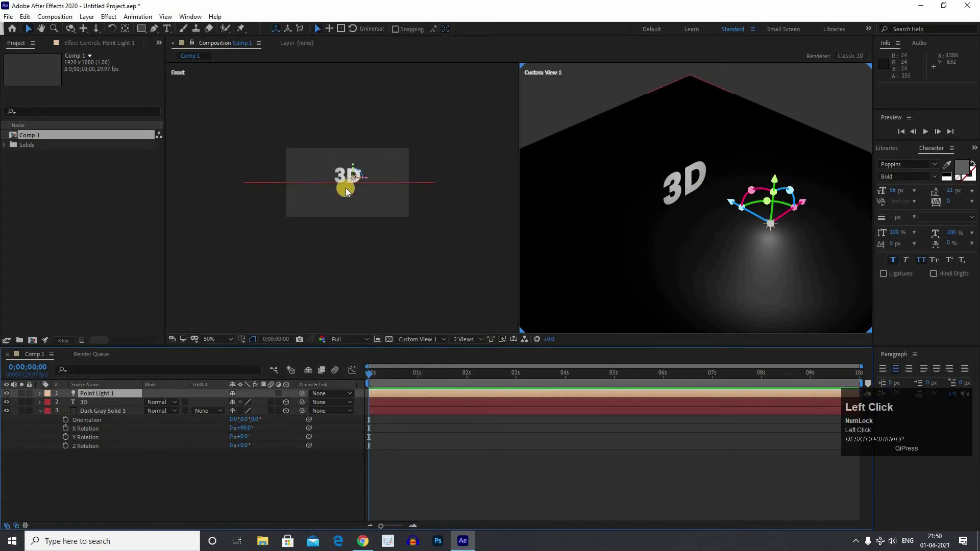
- Reposition Point Light 1 in Top view to sit just right of the 3D text
{"action": "left_click", "coordinate": [381, 333]}
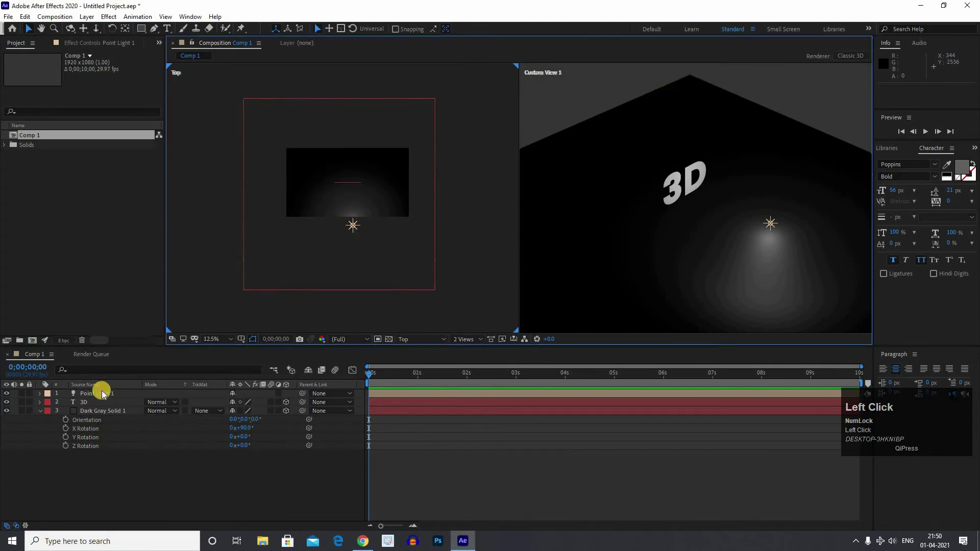
{"action": "scroll", "scroll_direction": "up", "scroll_amount": 3}
{"action": "left_click", "coordinate": [365, 224]}
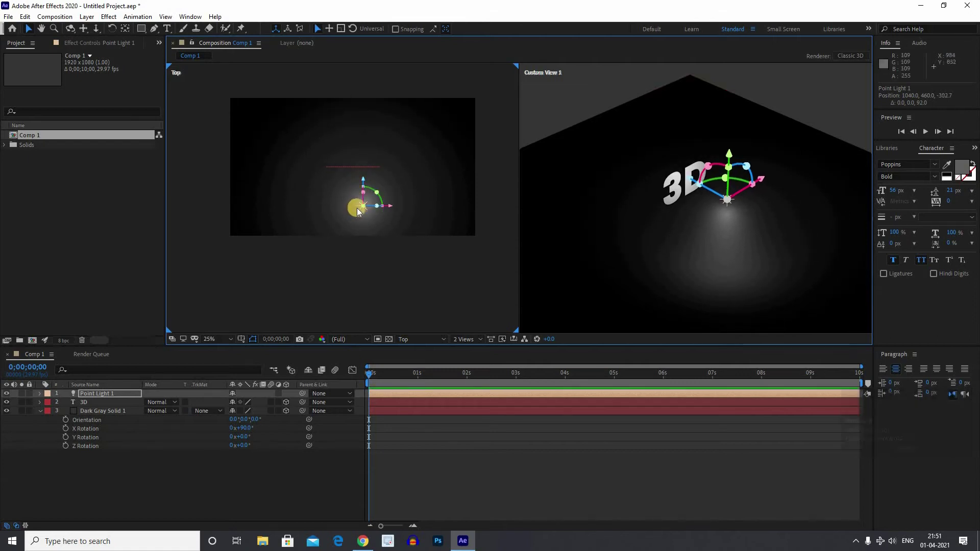
{"action": "left_click", "coordinate": [411, 370]}
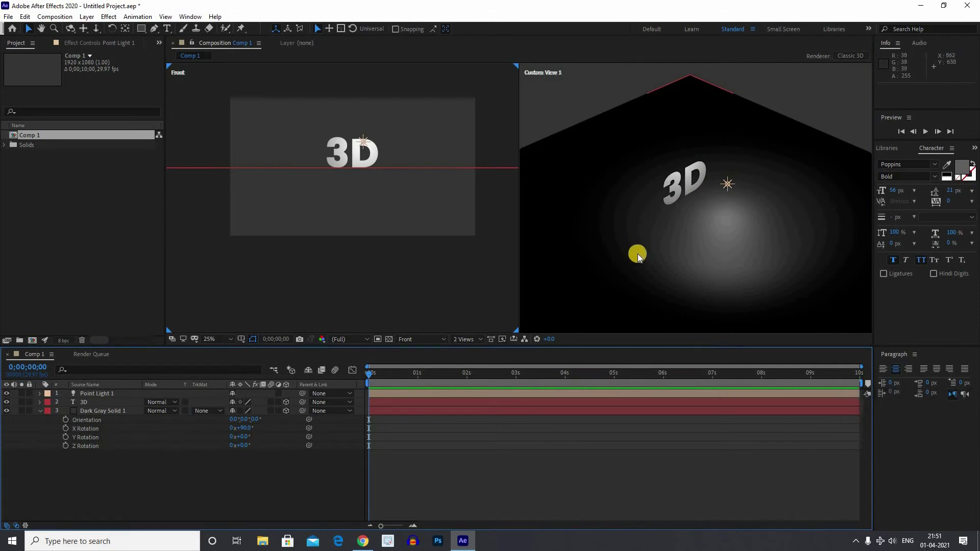
{"action": "scroll", "scroll_direction": "down", "scroll_amount": 3}
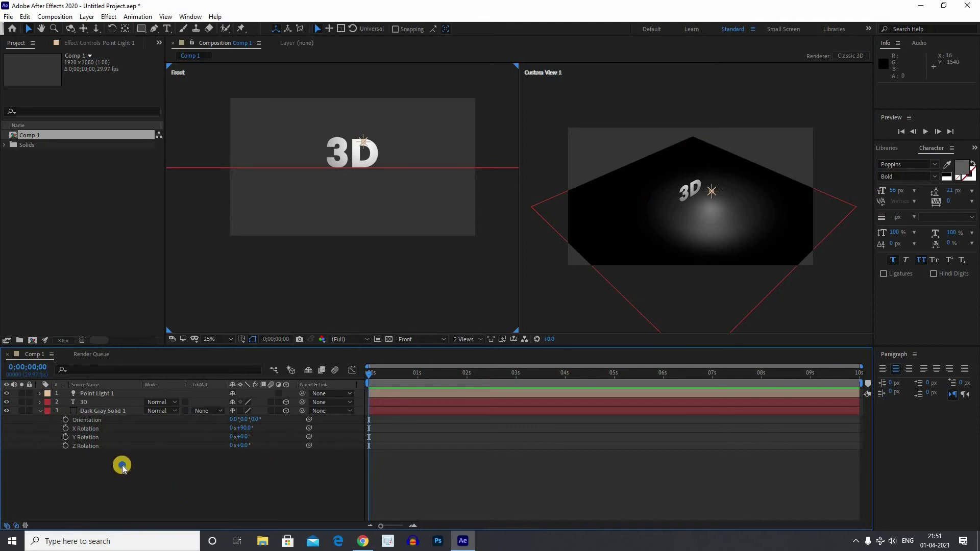
- Add Ambient Light 1 with Light Type Ambient and Intensity 30%
{"action": "right_click", "coordinate": [143, 442]}
{"action": "left_click", "coordinate": [289, 363]}
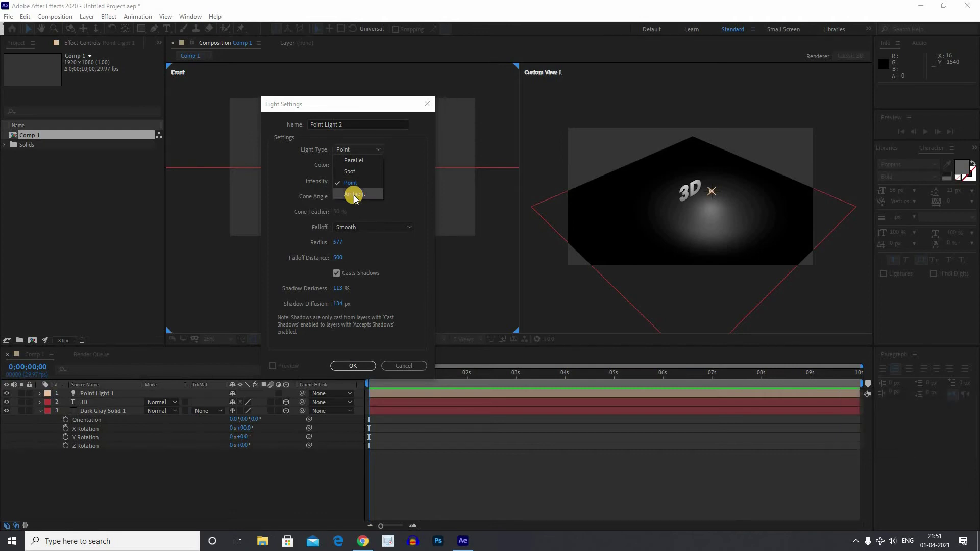
{"action": "type", "text": "pc"}
{"action": "left_click", "coordinate": [374, 192]}
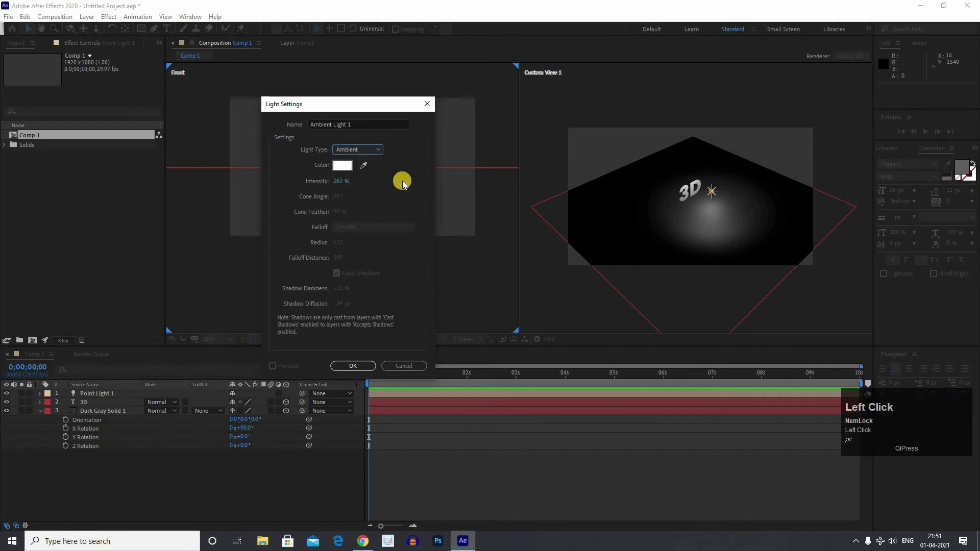
{"action": "type", "text": "pc"}
{"action": "type", "text": "pc"}
{"action": "left_click", "coordinate": [383, 198]}
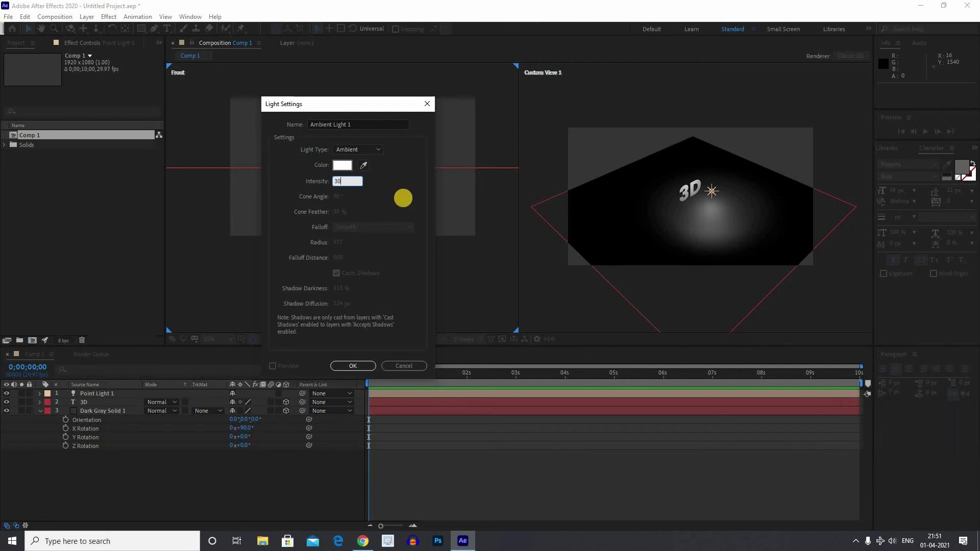
{"action": "type", "text": "pc"}
{"action": "left_click", "coordinate": [321, 224]}
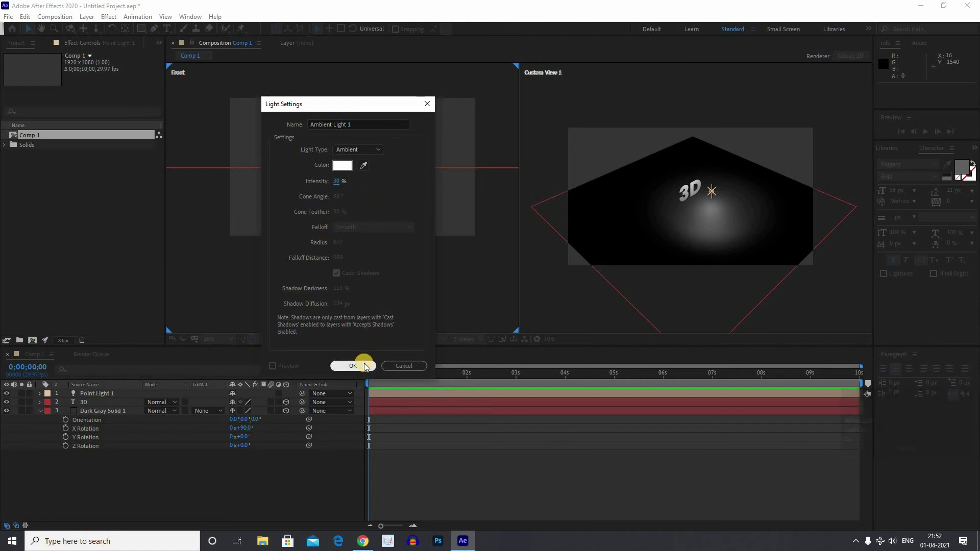
{"action": "left_click", "coordinate": [366, 367]}
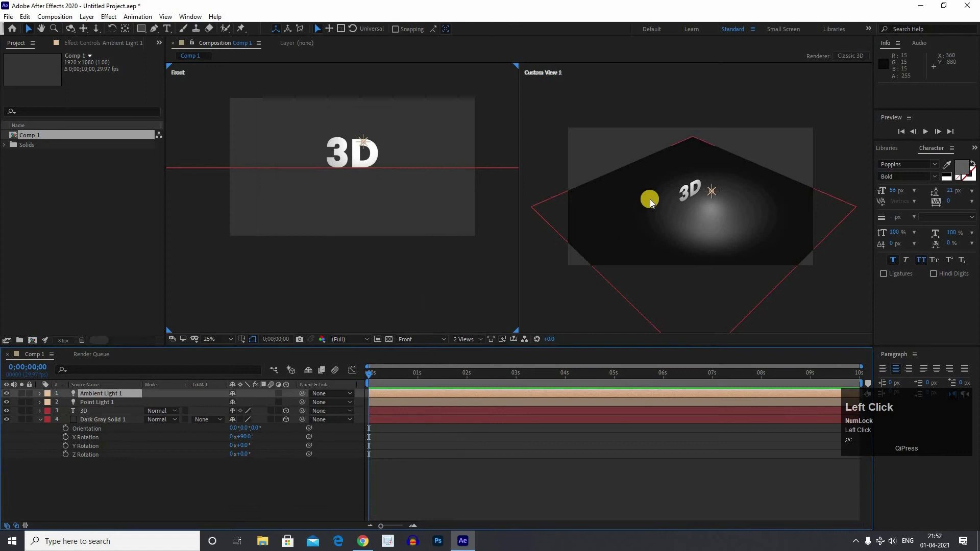
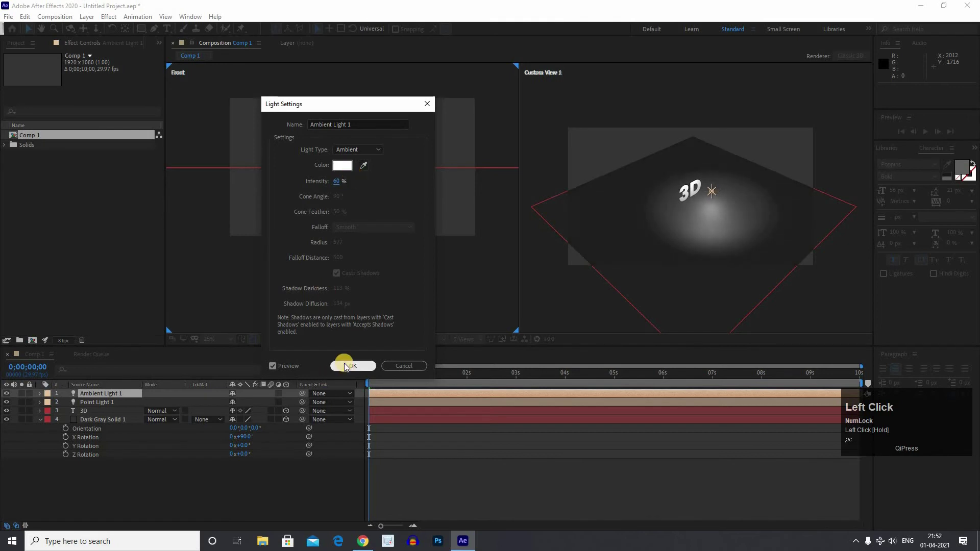
- Orbit, zoom and pan Custom View 1 for a close angled look at the text on the lit floor
{"action": "scroll", "scroll_direction": "up", "scroll_amount": 3}
{"action": "left_click_drag", "start_coordinate": [710, 227], "coordinate": [703, 208]}
{"action": "scroll", "scroll_direction": "down", "scroll_amount": 3}
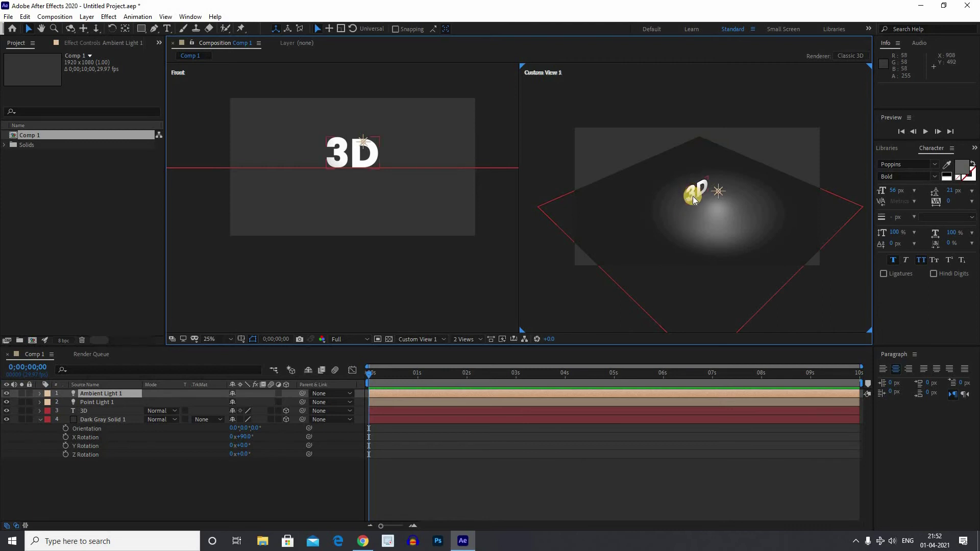
{"action": "scroll", "scroll_direction": "up", "scroll_amount": 3}
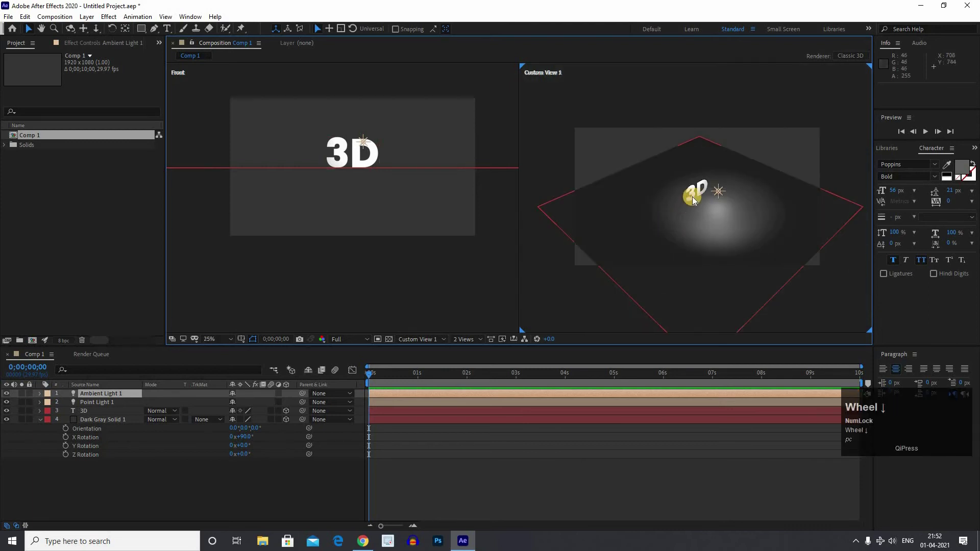
{"action": "left_click_drag", "start_coordinate": [720, 213], "coordinate": [709, 202]}
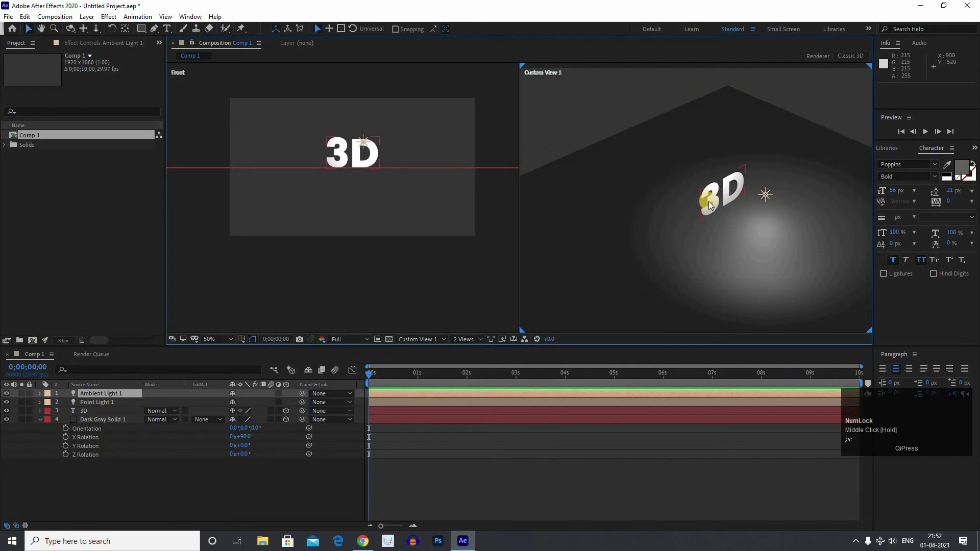
{"action": "scroll", "scroll_direction": "down", "scroll_amount": 3}
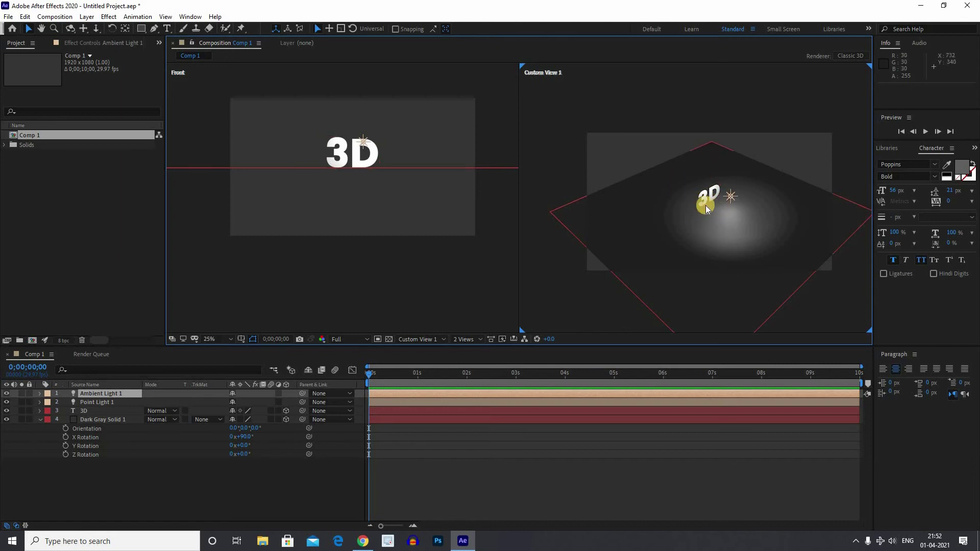
{"action": "scroll", "scroll_direction": "up", "scroll_amount": 3}
{"action": "middle_click", "coordinate": [722, 247]}
- Turn Casts Shadows on in the 3D text layer's Material Options and check the result
{"action": "left_click", "coordinate": [599, 293]}
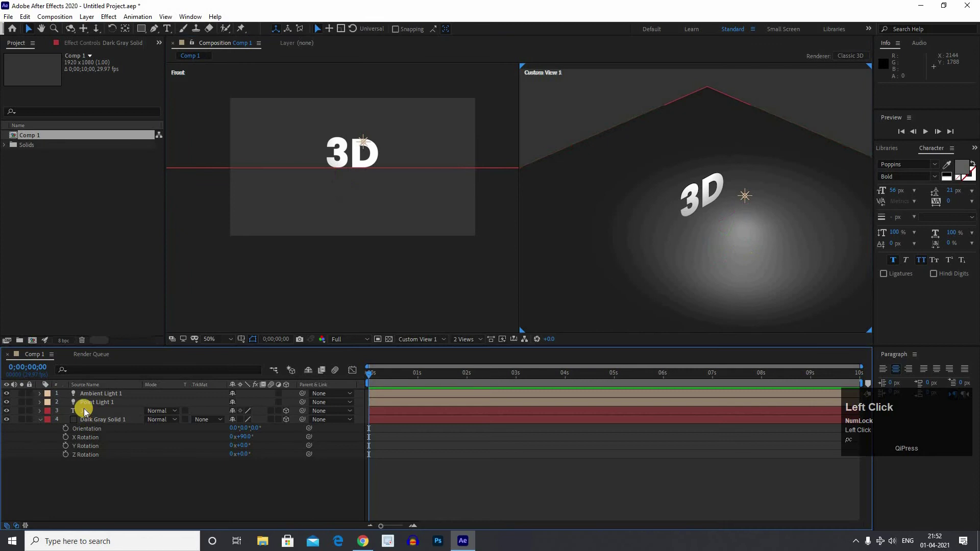
{"action": "left_click", "coordinate": [87, 416]}
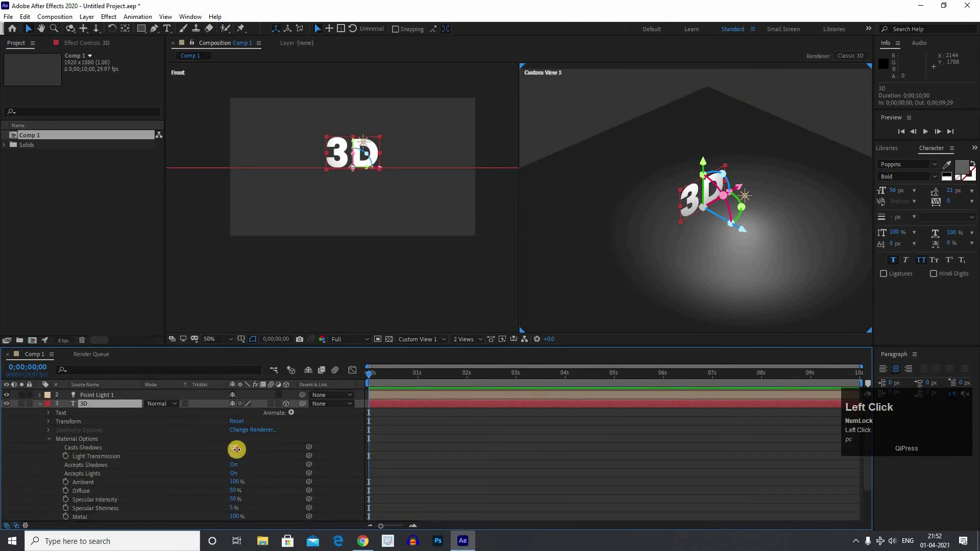
{"action": "left_click", "coordinate": [239, 456]}
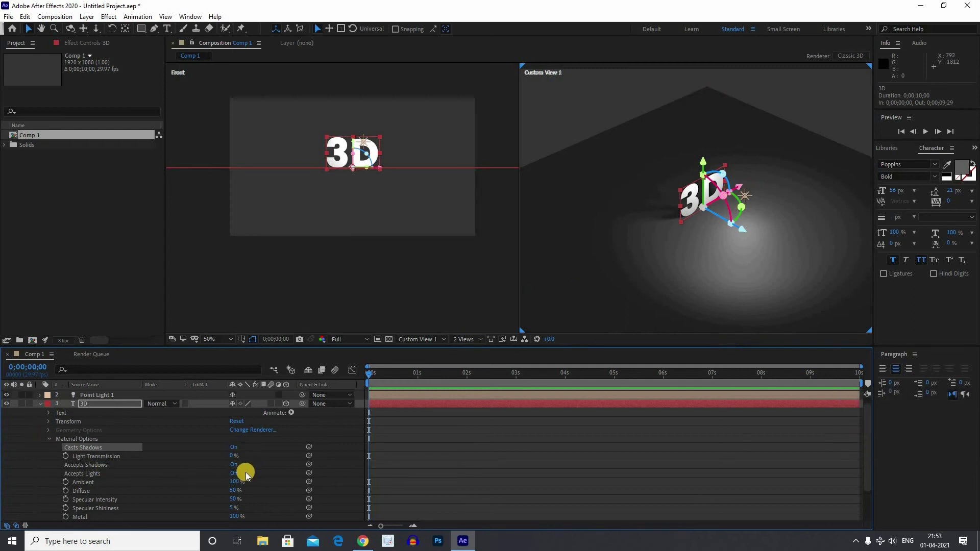
{"action": "scroll", "scroll_direction": "down", "scroll_amount": 3}
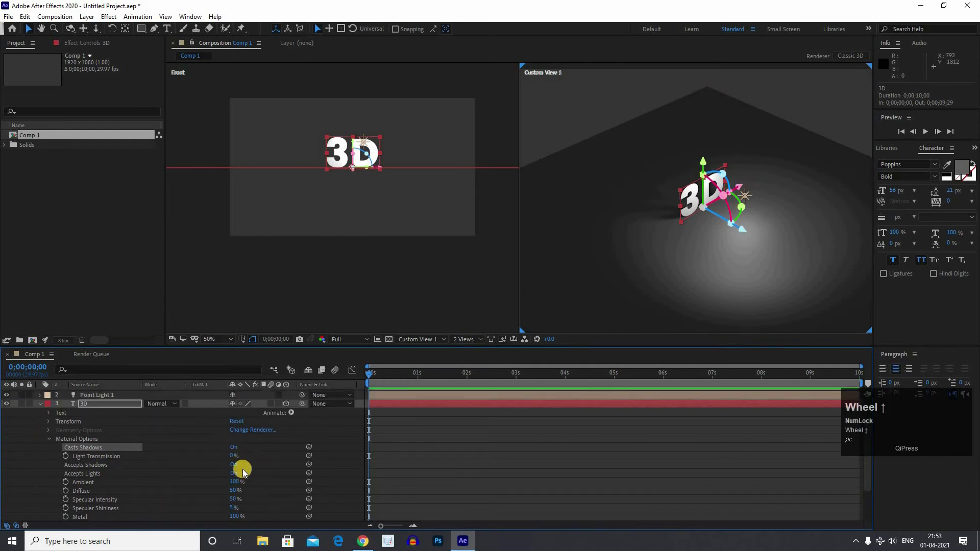
{"action": "scroll", "scroll_direction": "up", "scroll_amount": 3}
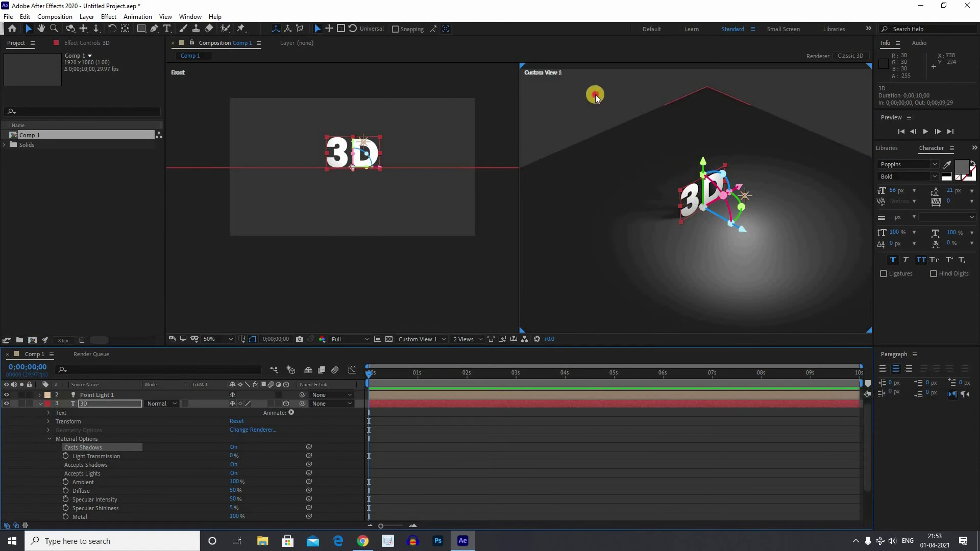
{"action": "left_click", "coordinate": [767, 256]}
{"action": "scroll", "scroll_direction": "down", "scroll_amount": 3}
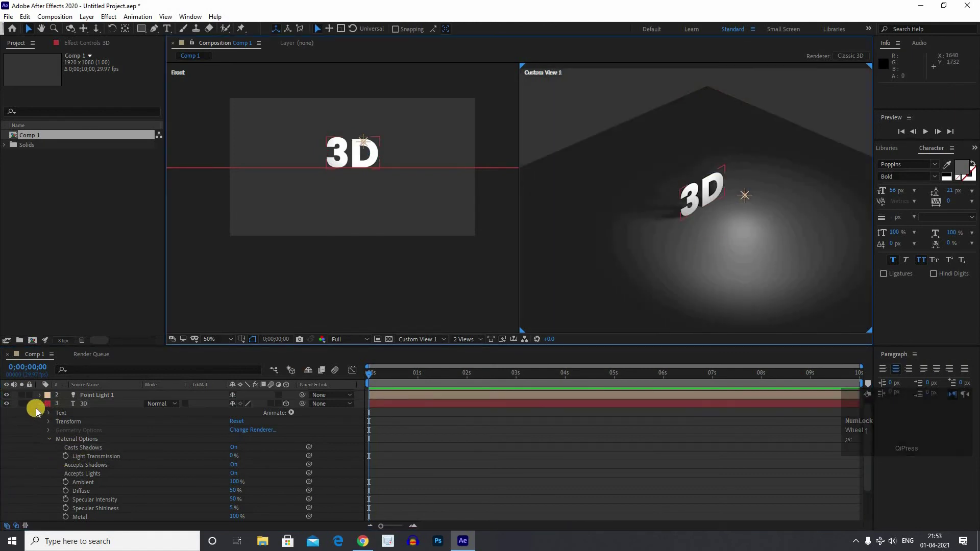
- Confirm Casts Shadows is On and undo an accidental change to the light acceptance setting
{"action": "left_click", "coordinate": [237, 454]}
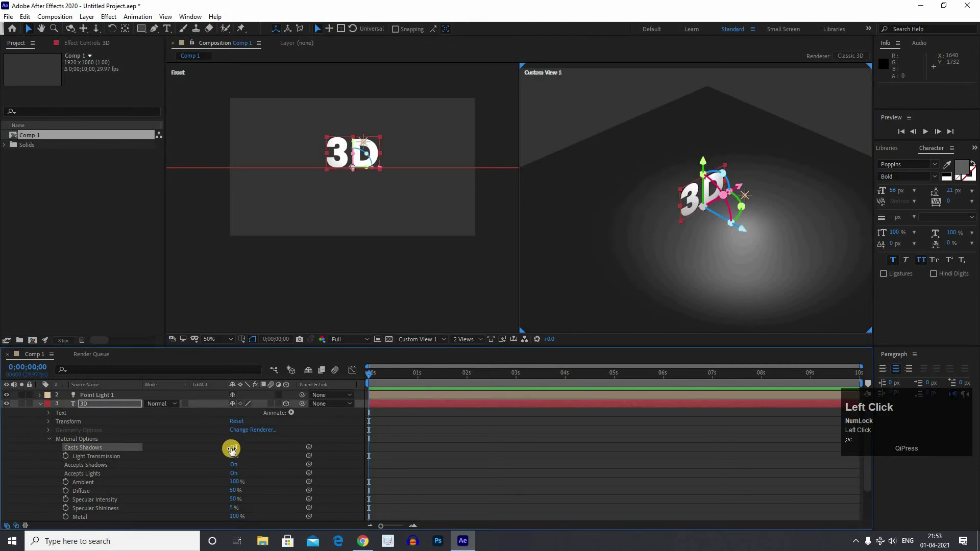
{"action": "left_click", "coordinate": [233, 456]}
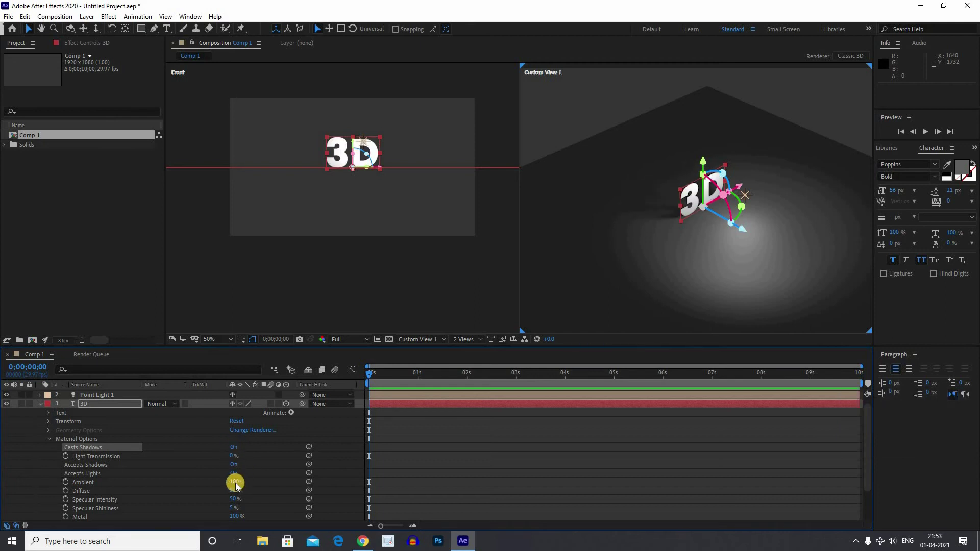
{"action": "scroll", "scroll_direction": "down", "scroll_amount": 3}
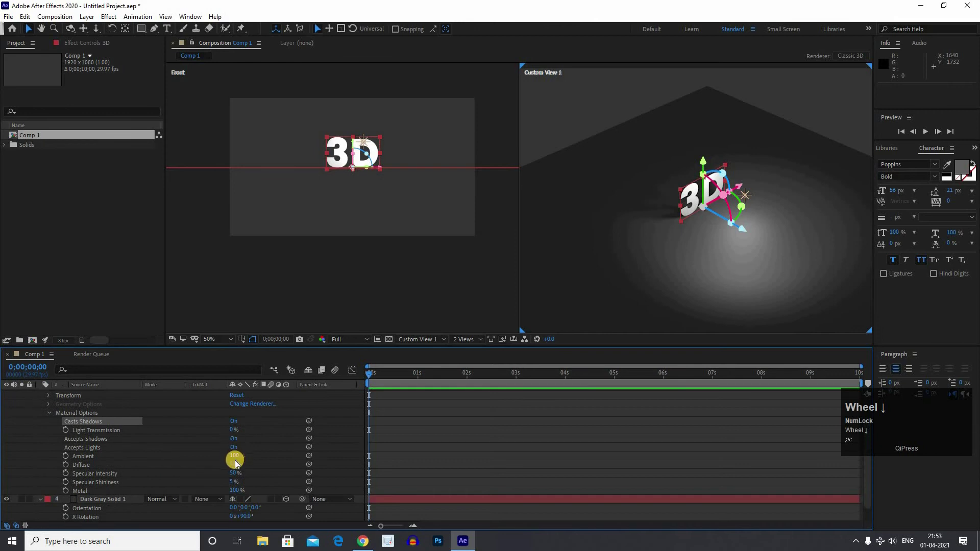
{"action": "left_click", "coordinate": [245, 463]}
{"action": "key", "text": "ctrl+z"}
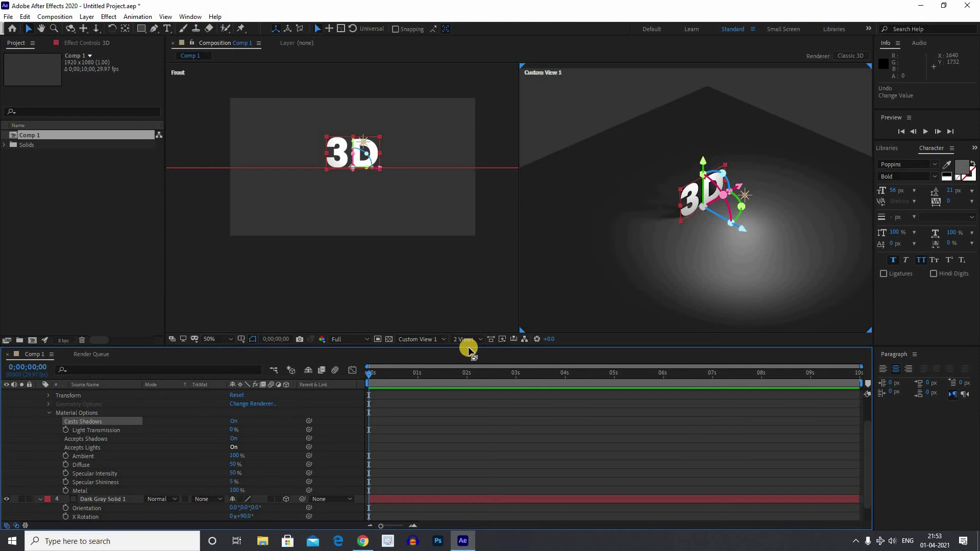
- Deselect everything and reframe the custom view to inspect the shadow streak on the floor
{"action": "scroll", "scroll_direction": "down", "scroll_amount": 3}
{"action": "left_click", "coordinate": [753, 304]}
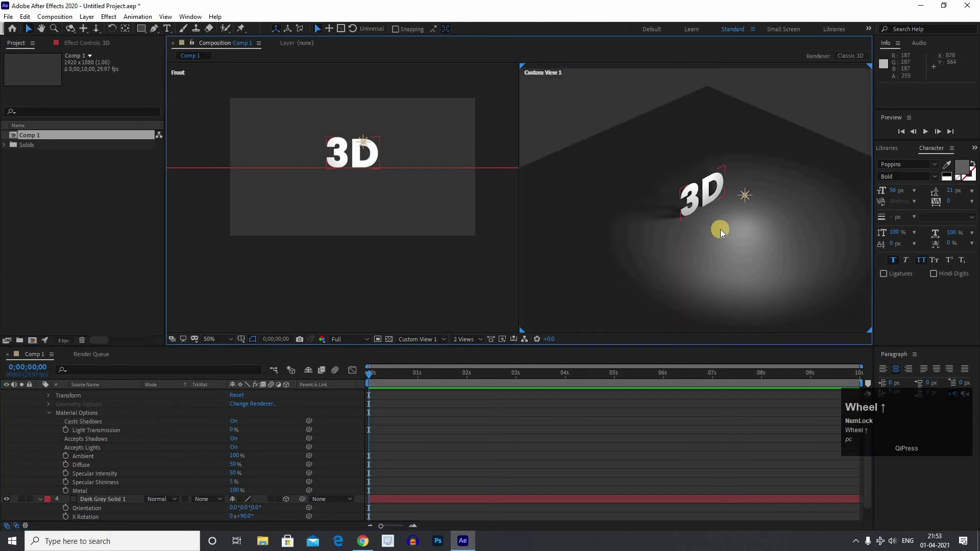
{"action": "middle_click", "coordinate": [714, 220]}
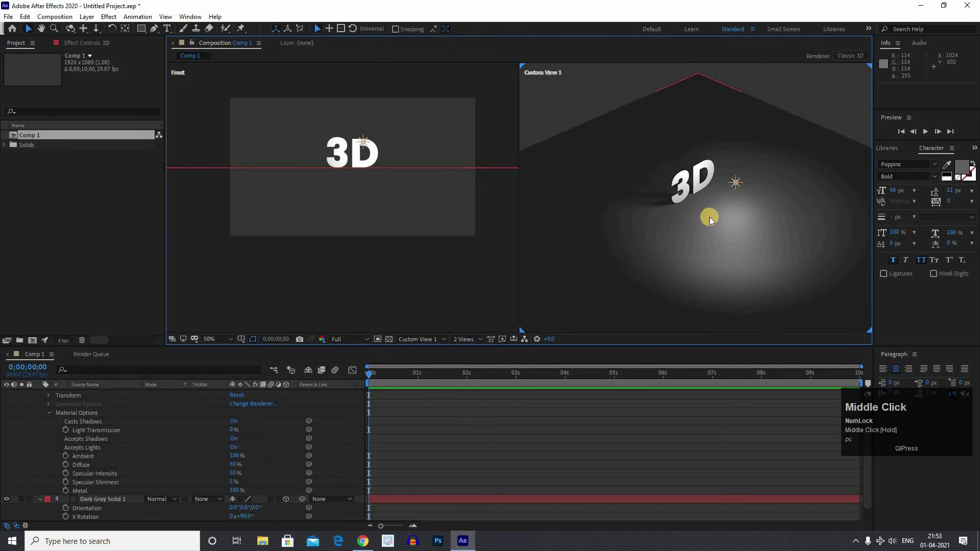
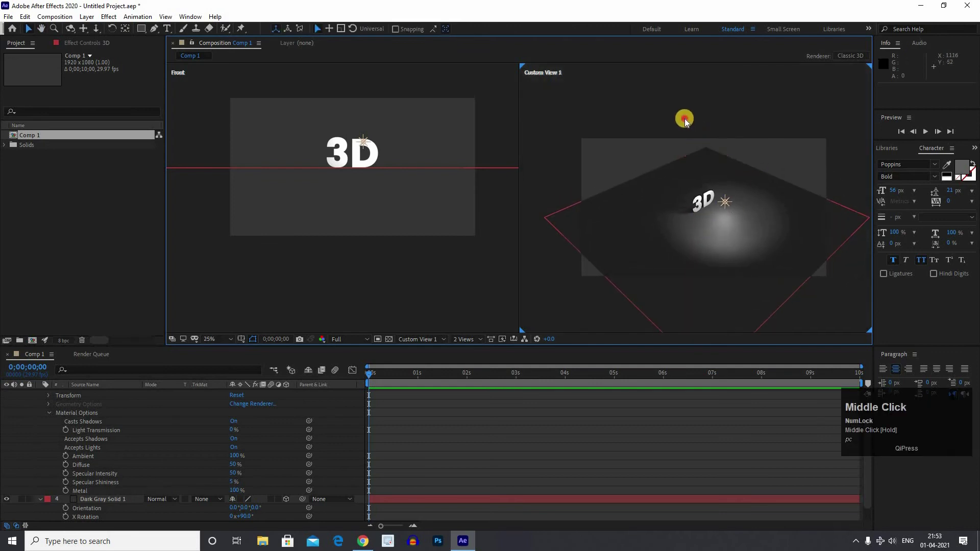
{"action": "left_click", "coordinate": [735, 220]}
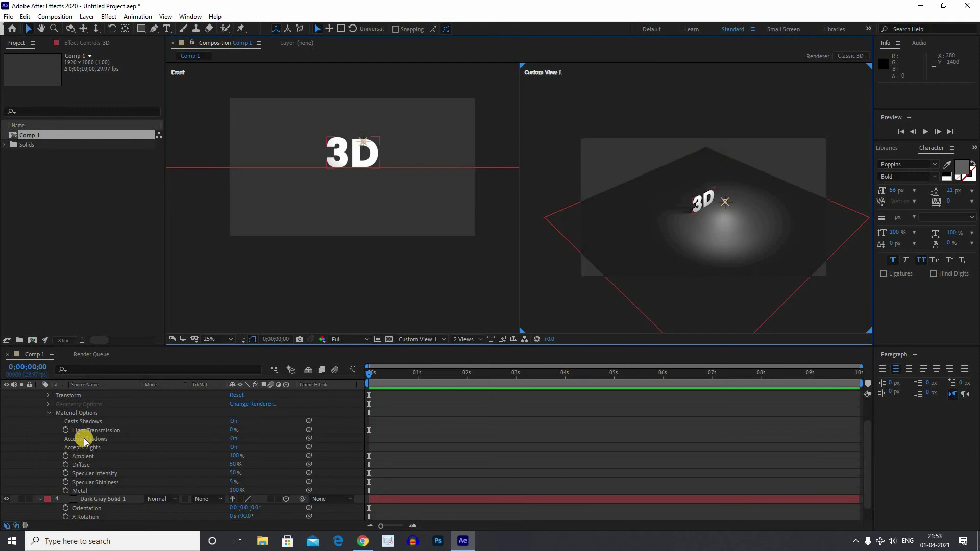
{"action": "scroll", "scroll_direction": "up", "scroll_amount": 3}
- Collapse the floor layer and reveal Point Light 1's Position property
{"action": "left_click", "coordinate": [46, 417]}
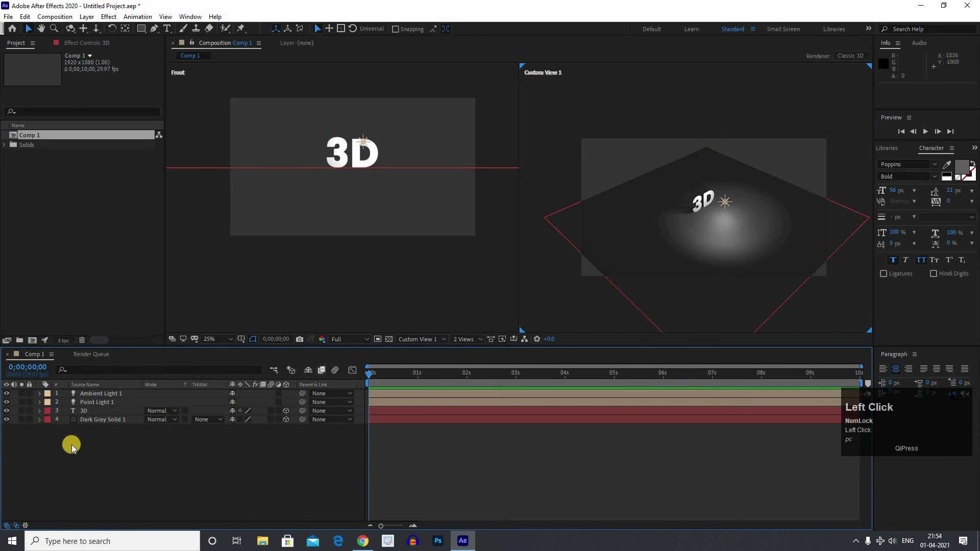
{"action": "type", "text": "pcpc"}
{"action": "left_click", "coordinate": [90, 406]}
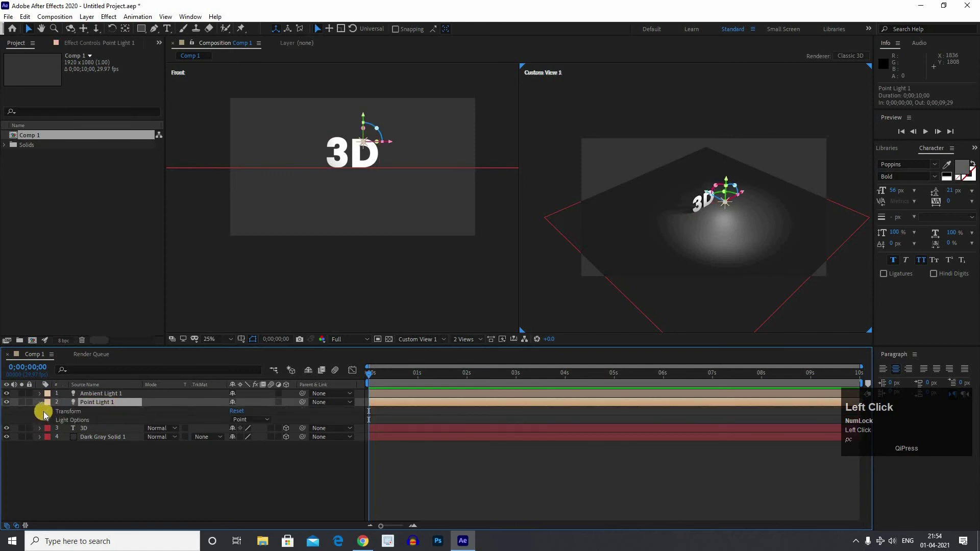
{"action": "type", "text": "pc"}
{"action": "left_click", "coordinate": [222, 434]}
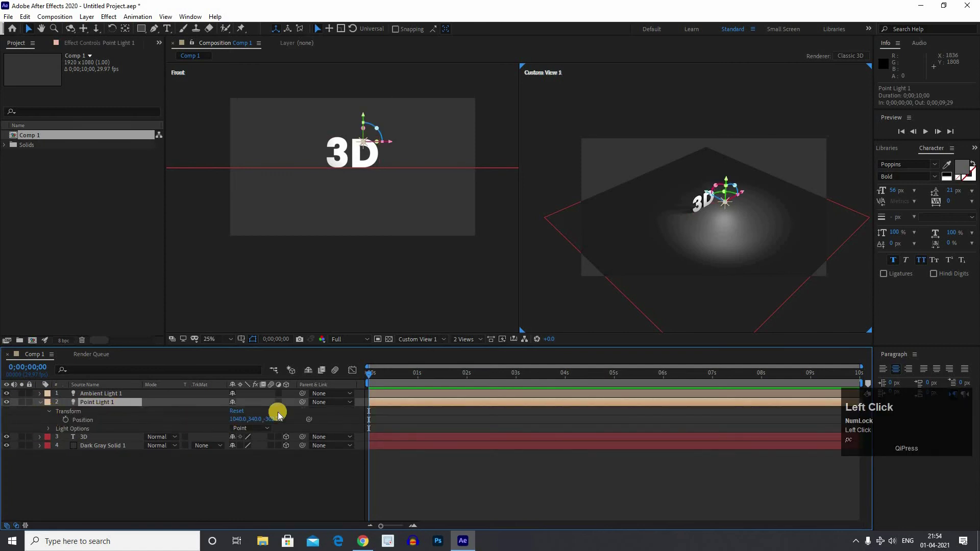
- Keyframe Point Light 1's Position at 0 s and move the playhead to about 3 s
{"action": "type", "text": "pc"}
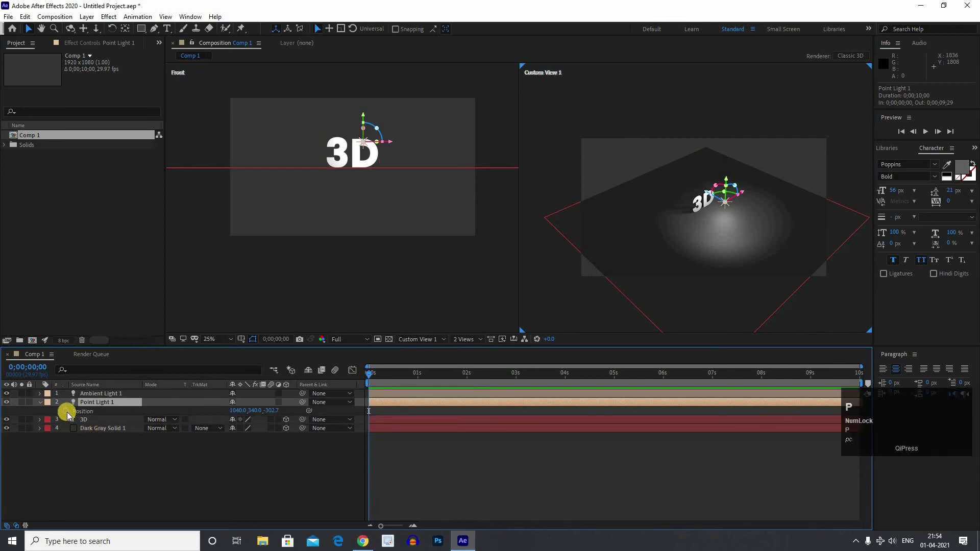
{"action": "left_click", "coordinate": [69, 415]}
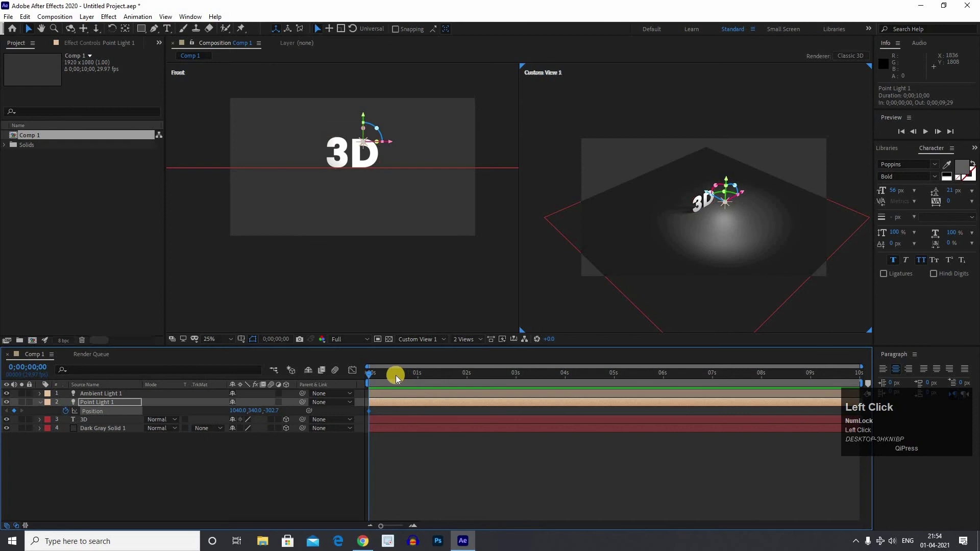
{"action": "left_click_drag", "start_coordinate": [415, 379], "coordinate": [399, 379]}
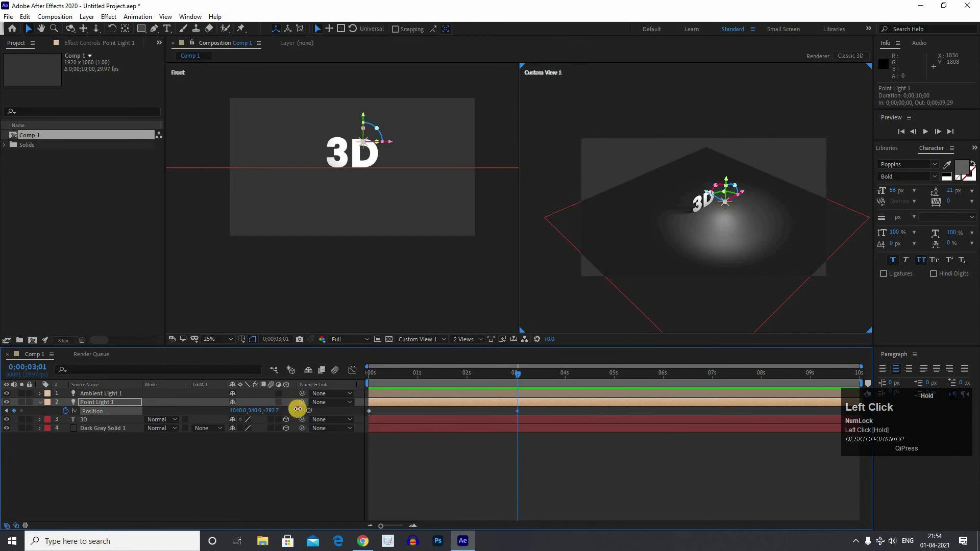